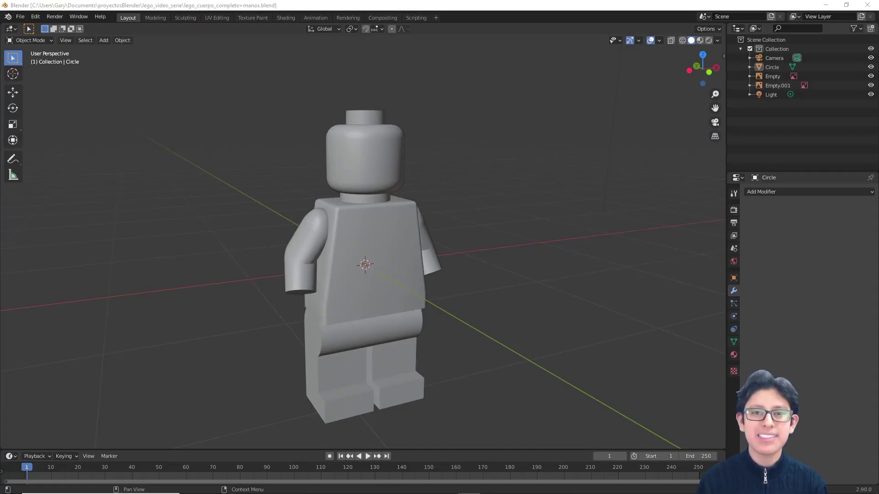
- Inspect the minifigure from several angles, then select the arm in front view for editing
middle_click(552, 288)
scroll("up", 3)
middle_click(456, 317)
scroll("down", 3)
middle_click(444, 310)
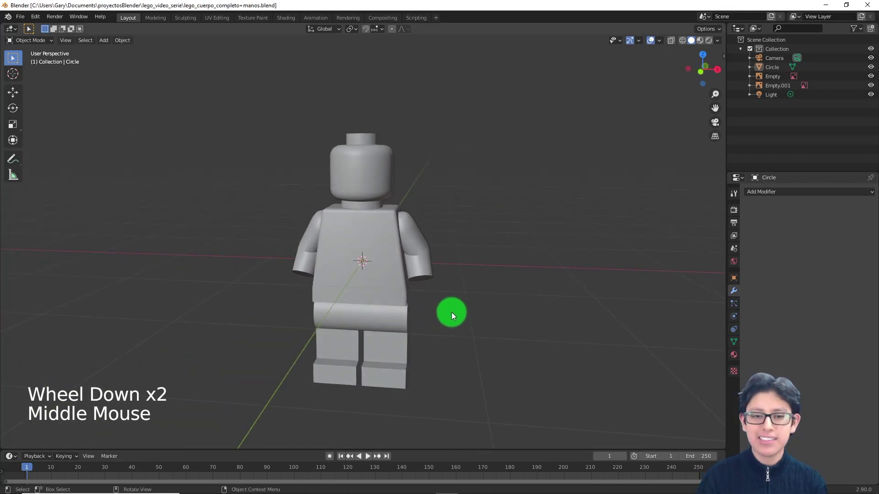
middle_click(409, 305)
scroll("up", 3)
middle_click(418, 333)
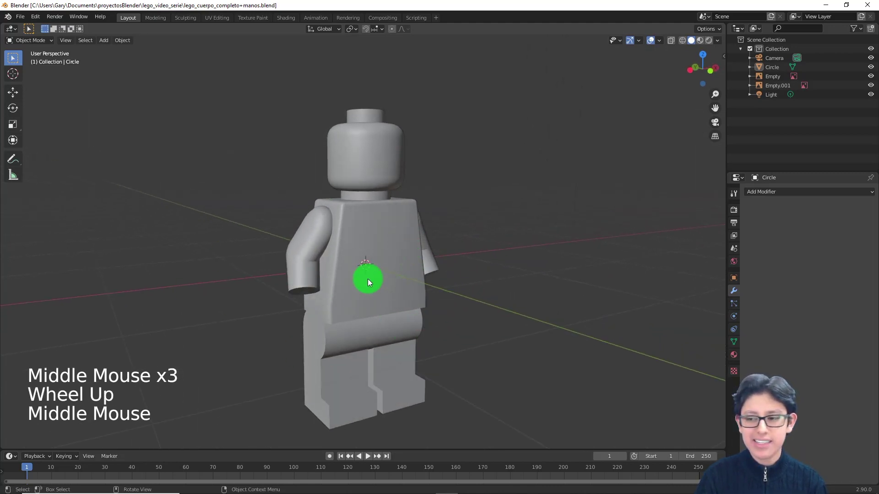
middle_click(376, 251)
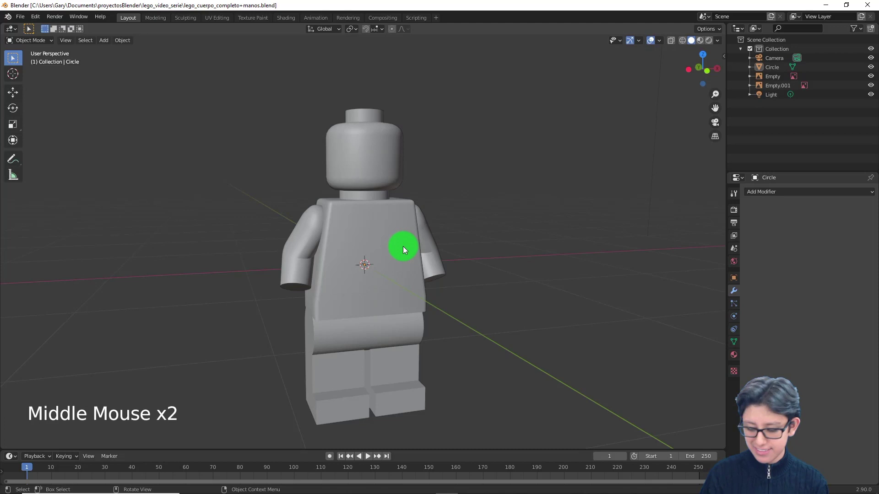
key("KP_1")
left_click(404, 257)
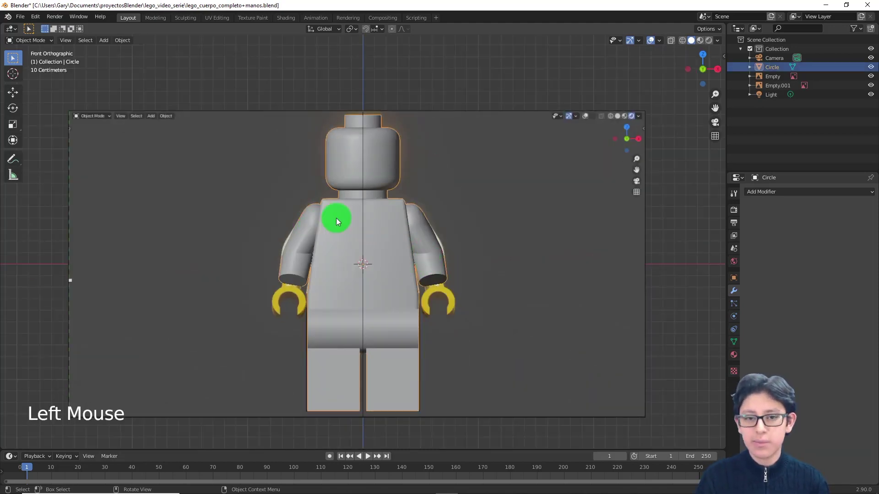
key("Tab")
- Select the arm's bottom face and center the wrist area with the reference image visible through the model
scroll("up", 3)
middle_click(484, 271)
scroll("up", 3)
key("3")
left_click(465, 256)
scroll("up", 3)
middle_click(505, 265)
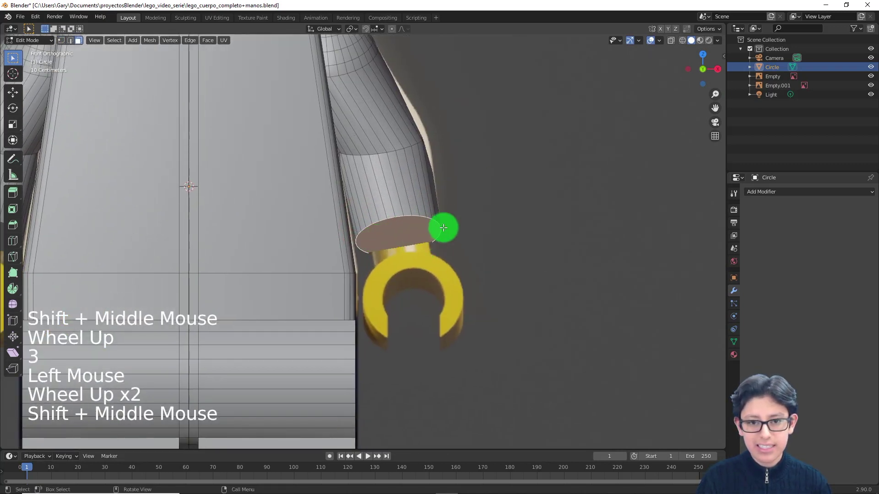
key("z")
scroll("up", 3)
middle_click(539, 238)
scroll("up", 3)
middle_click(448, 242)
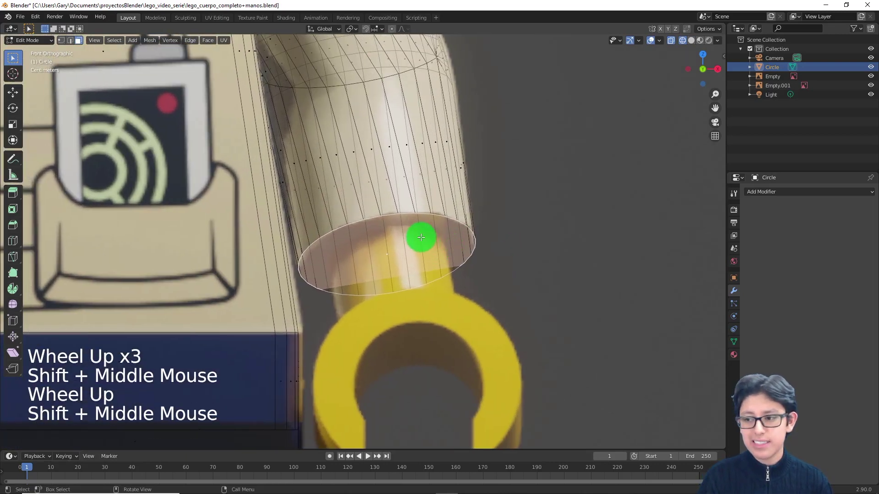
right_click(423, 239)
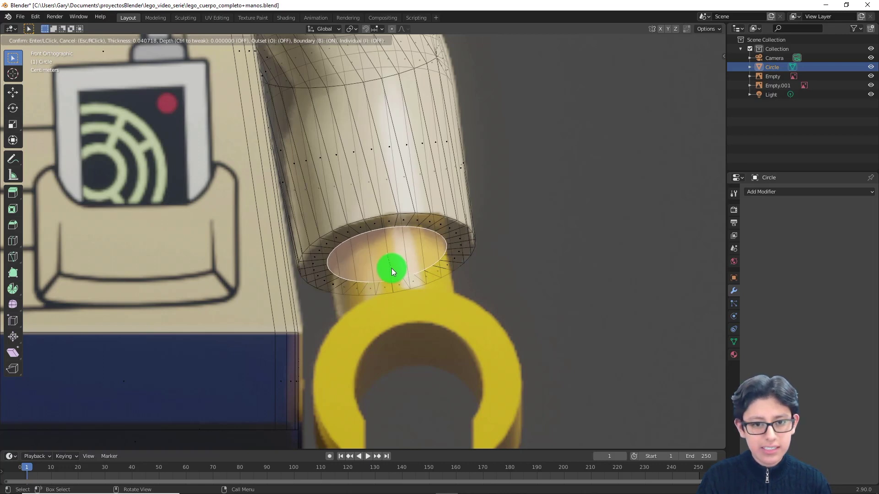
- Inset the arm's bottom face and extrude it downward into a narrow wrist reaching the hand
key("KP_3")
scroll("up", 3)
middle_click(298, 280)
scroll("down", 3)
key("e")
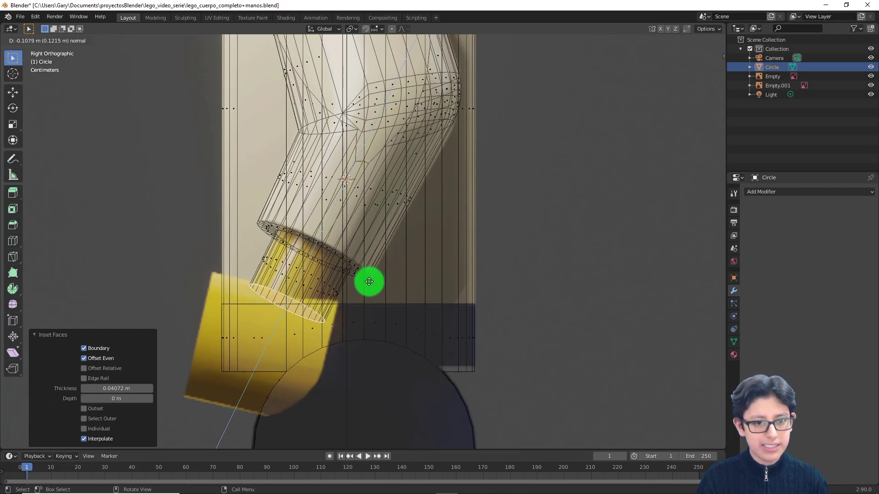
scroll("down", 3)
key("Tab")
middle_click(354, 288)
- Check the new wrist up close in front view, then pull back to frame the whole figure
key("KP_1")
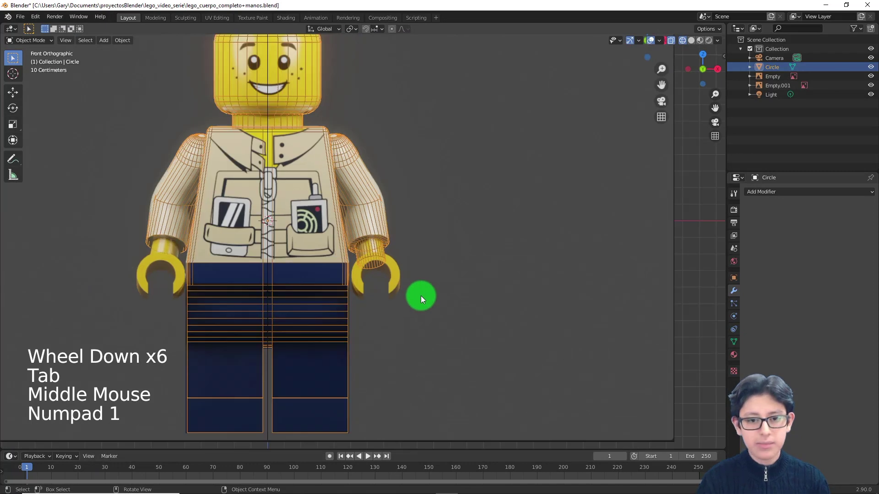
scroll("down", 3)
scroll("up", 3)
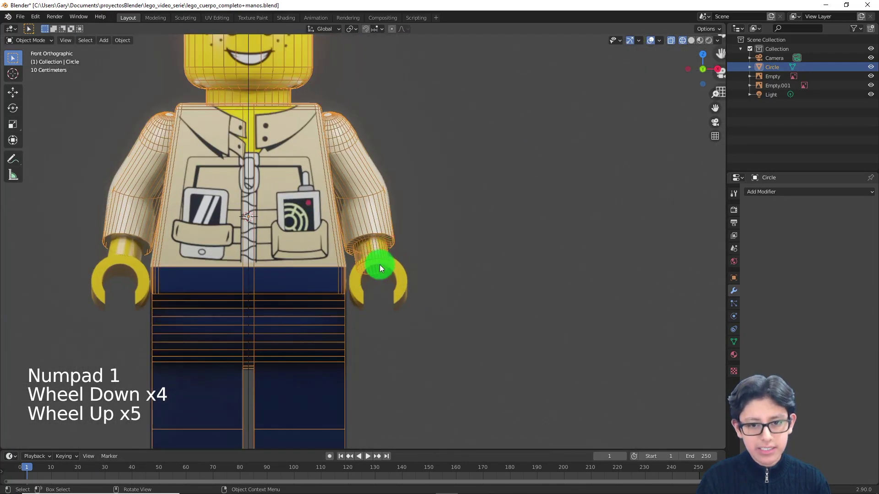
scroll("up", 3)
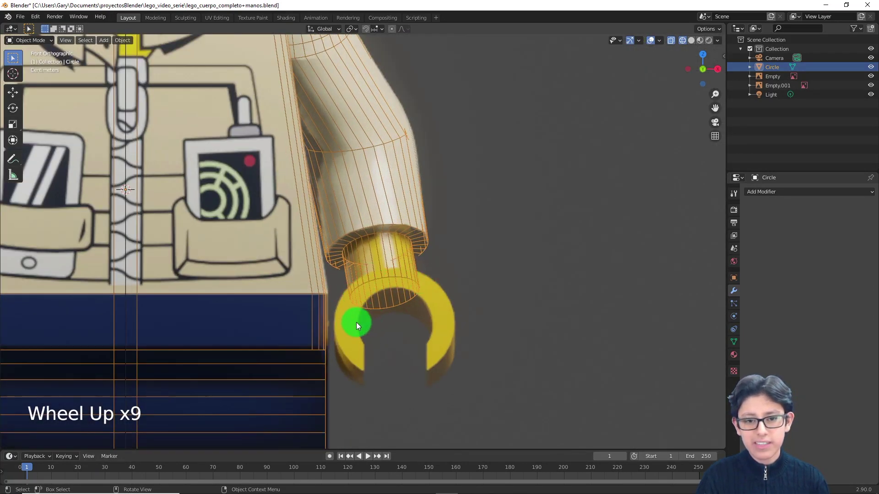
scroll("down", 3)
left_click(384, 373)
scroll("up", 3)
middle_click(335, 316)
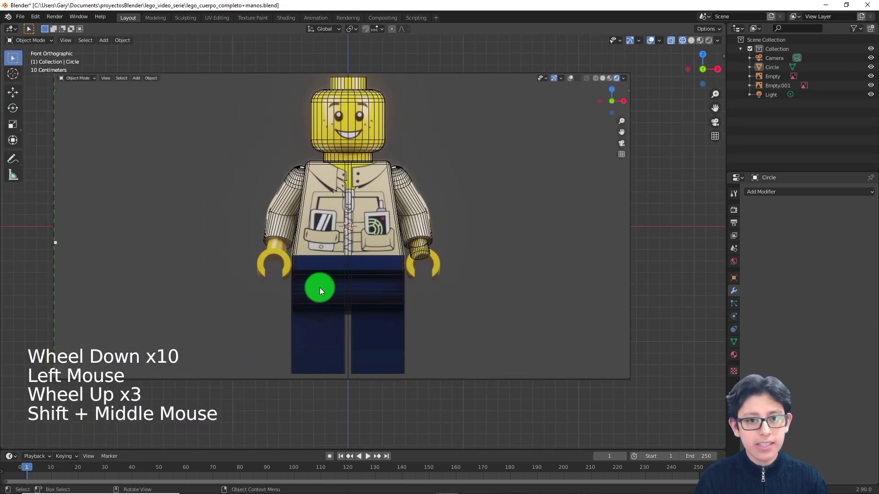
scroll("up", 3)
- Add a cylinder and give it a first rough shrink and move toward the hand
key("shift+a")
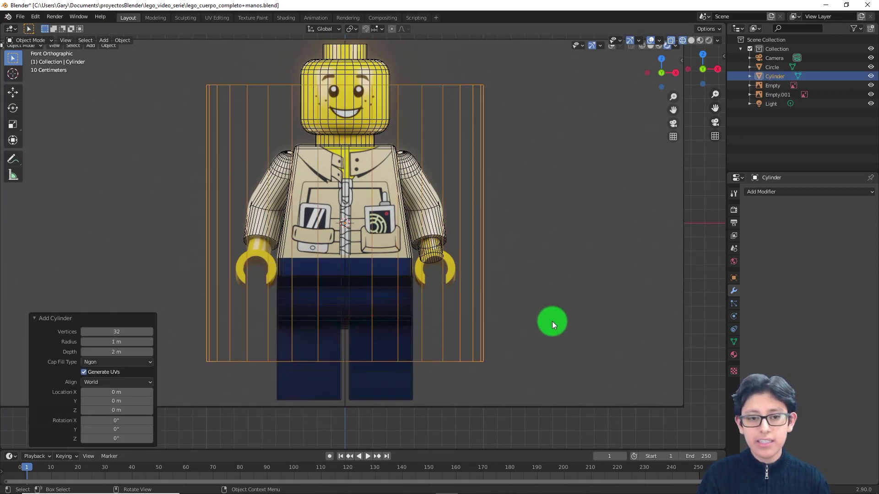
key("Tab")
scroll("down", 3)
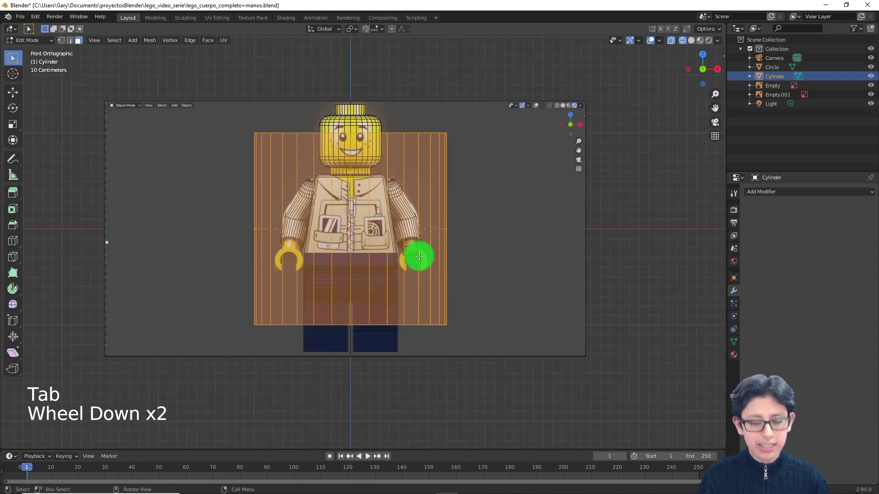
key("Tab")
key("g")
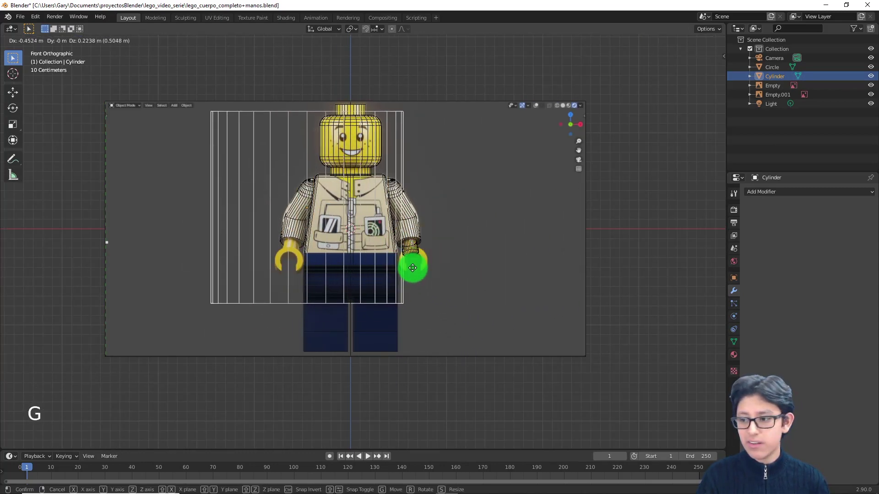
scroll("up", 3)
scroll("down", 3)
key("Tab")
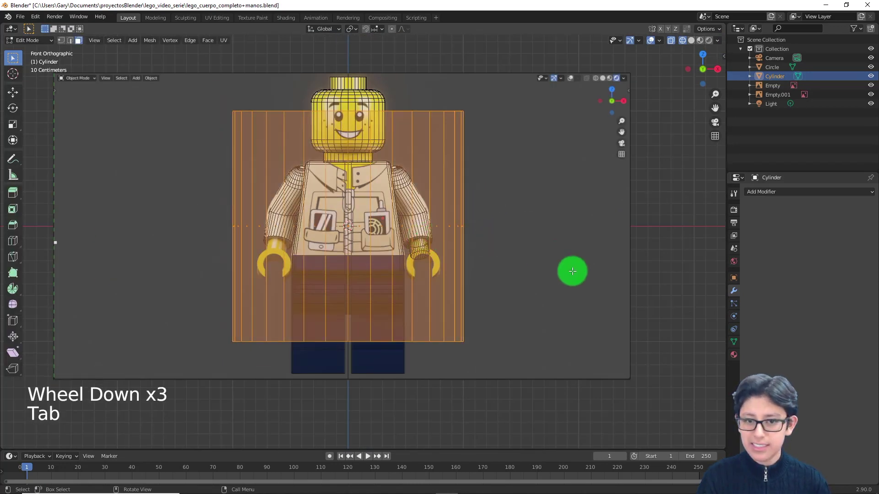
scroll("up", 3)
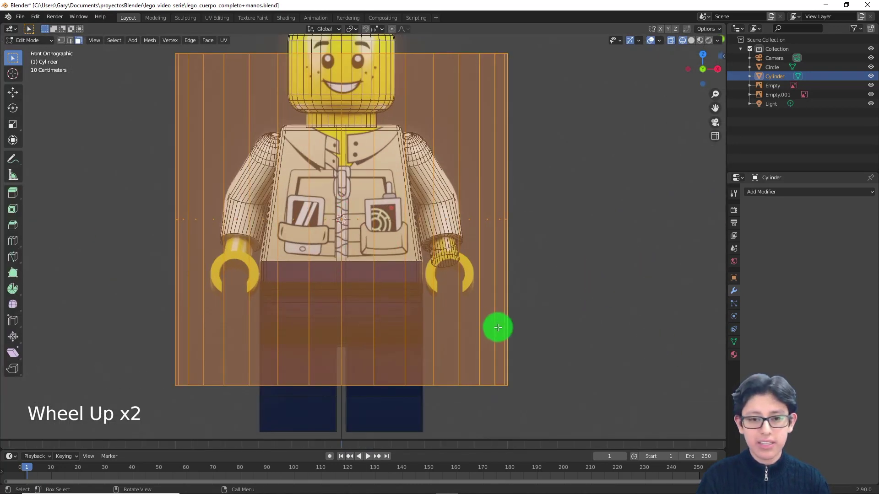
- Scale the cylinder to hand size, move it onto the C-shaped hand and tilt it in side view to follow the wrist
key("s")
key("g")
scroll("up", 3)
middle_click(555, 322)
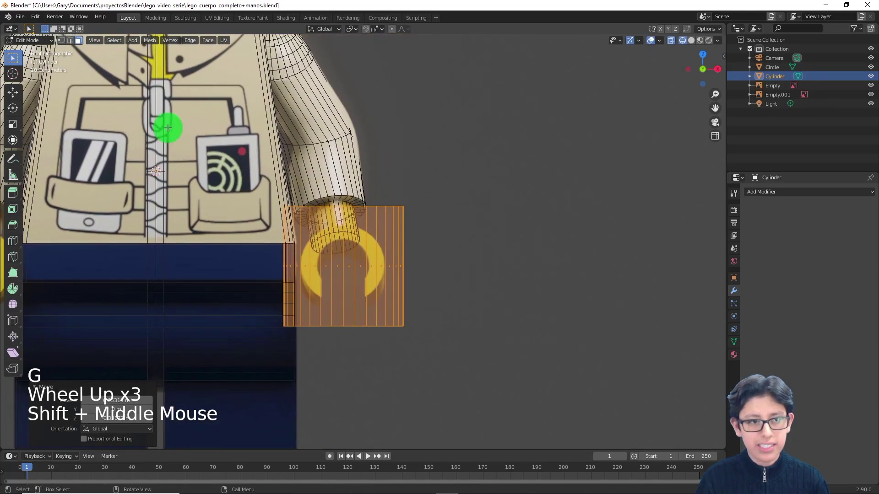
scroll("up", 3)
key("KP_3")
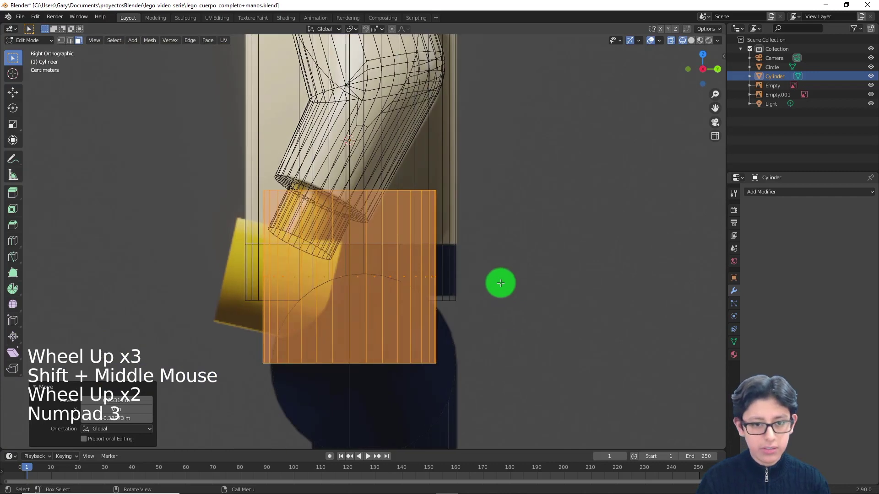
key("r")
middle_click(511, 226)
key("g")
scroll("up", 3)
- Make small tilt, size and position tweaks to the cylinder in right orthographic view
key("r")
key("g")
key("s")
key("g")
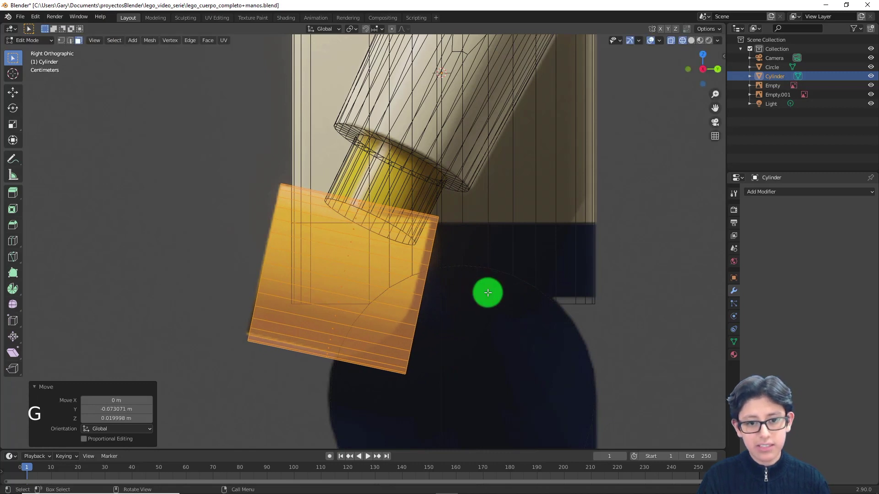
key("s")
key("g")
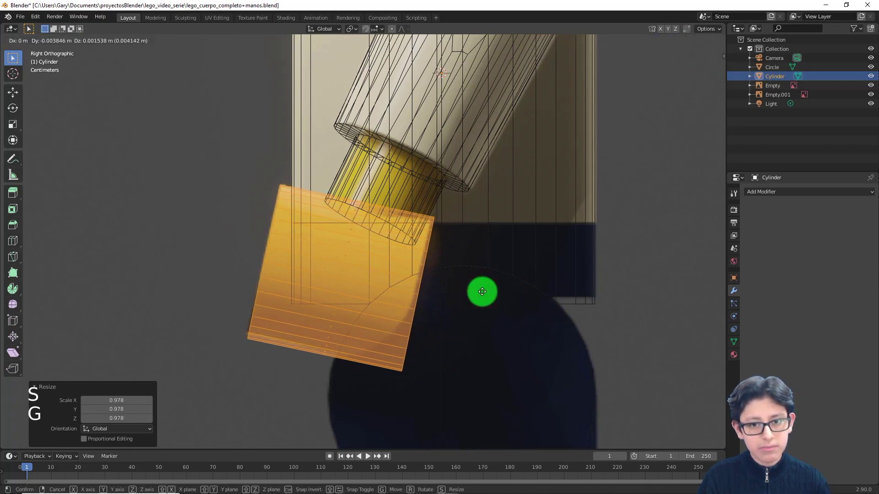
- Refine the cylinder's tilt and size further until it lines up with the hand, then return to front view
key("r")
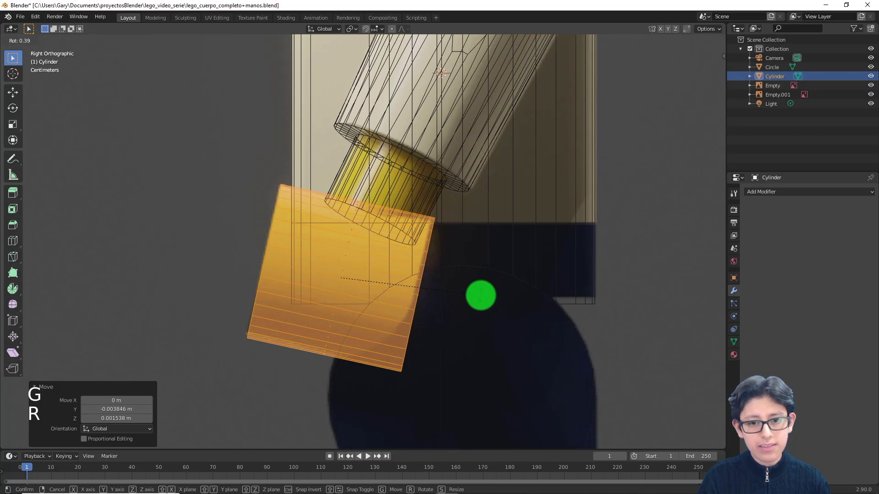
key("s")
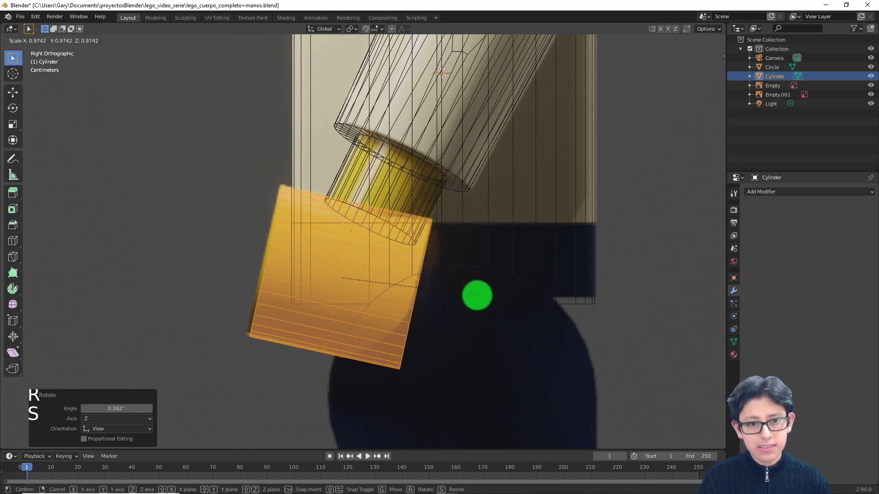
key("g")
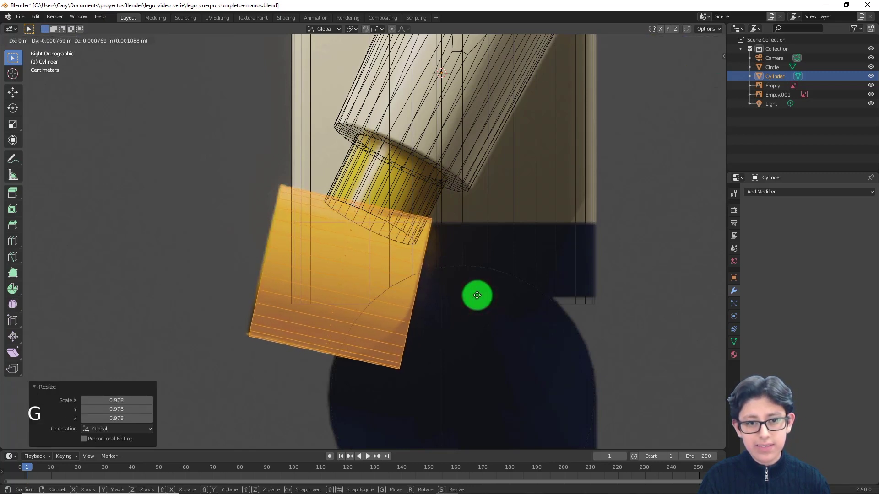
key("r")
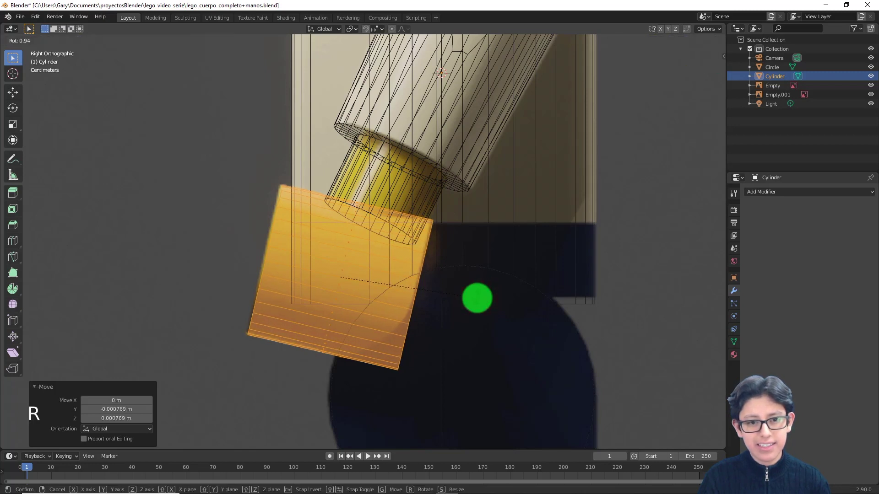
key("g")
key("r")
key("KP_1")
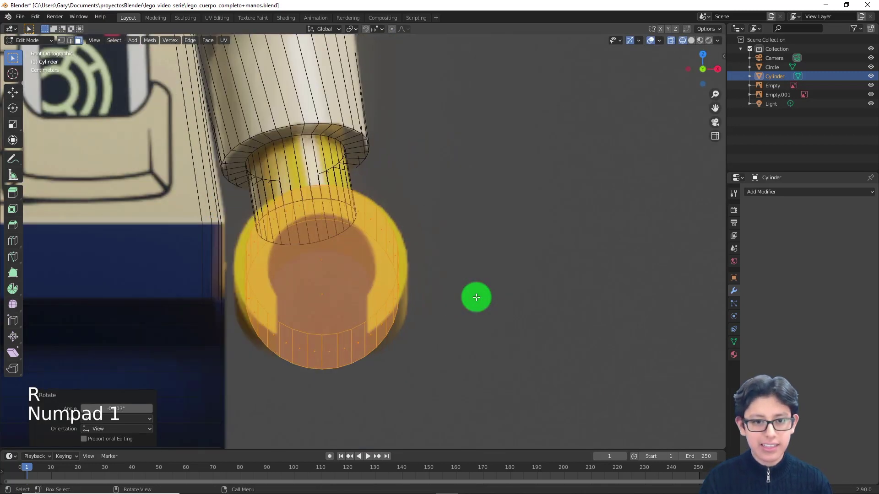
- Move and scale the hand geometry along X so it sits properly under the wrist
scroll("up", 3)
middle_click(338, 326)
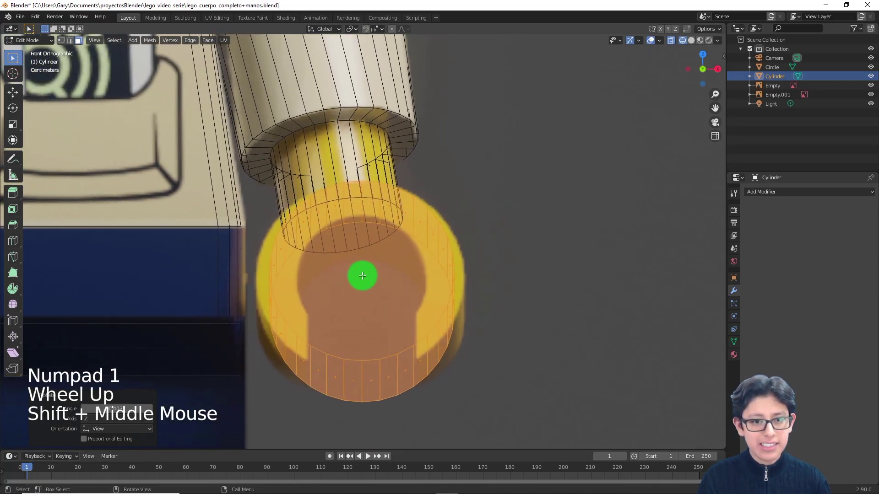
scroll("down", 3)
key("g")
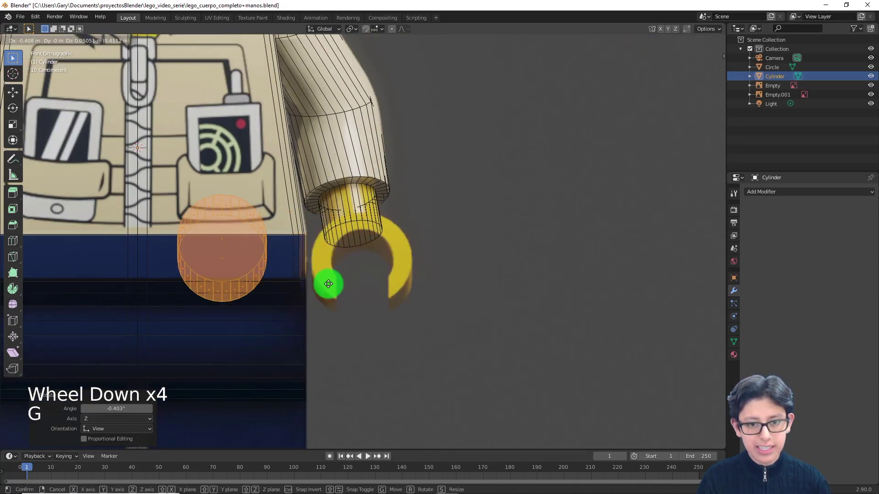
scroll("up", 3)
key("s")
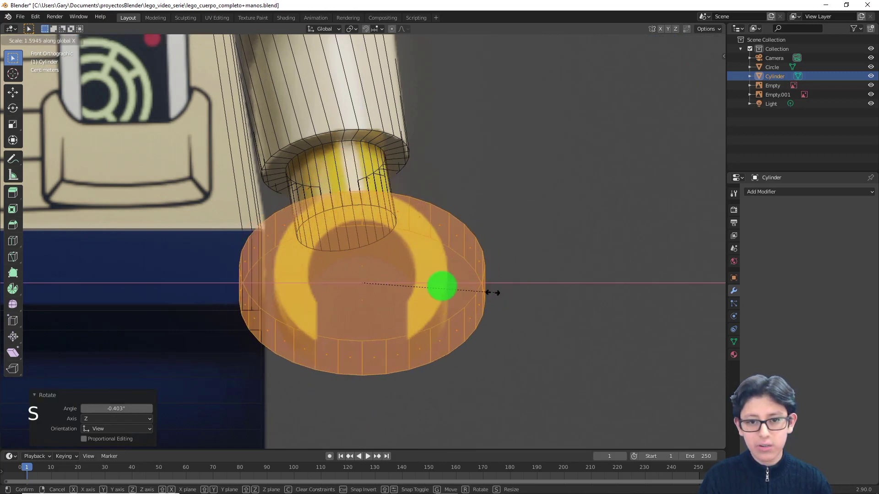
scroll("up", 3)
middle_click(475, 292)
scroll("up", 3)
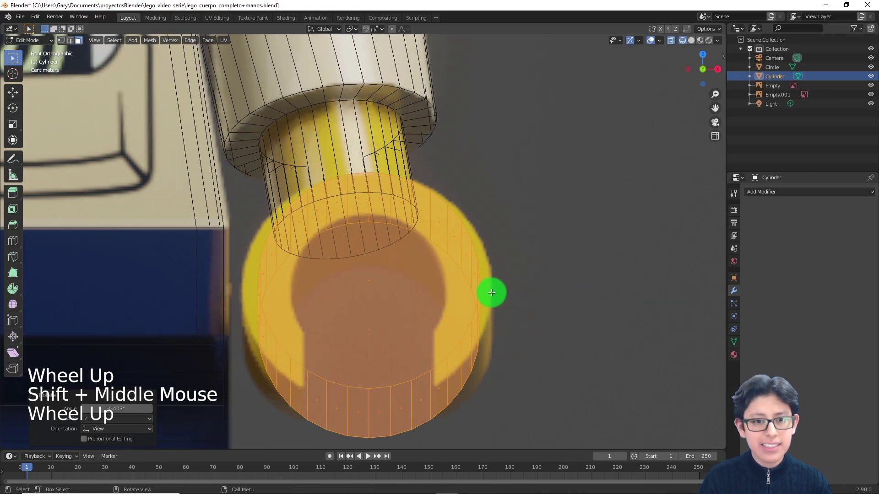
key("s")
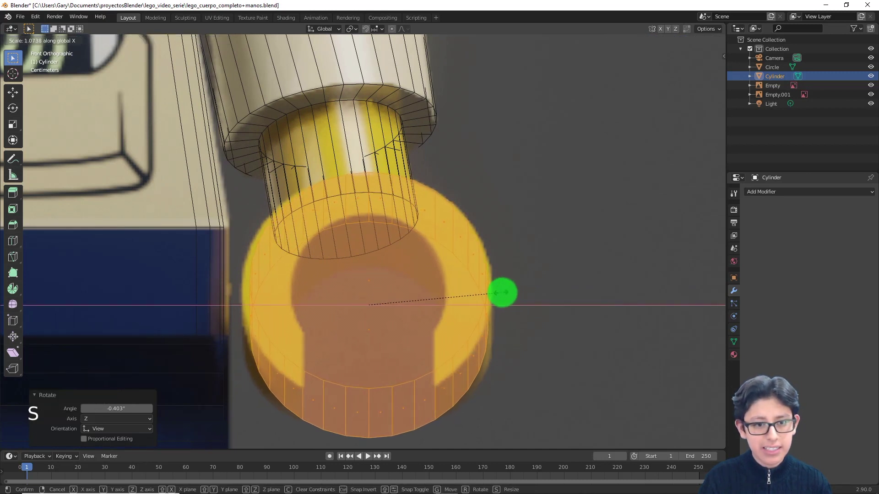
key("g")
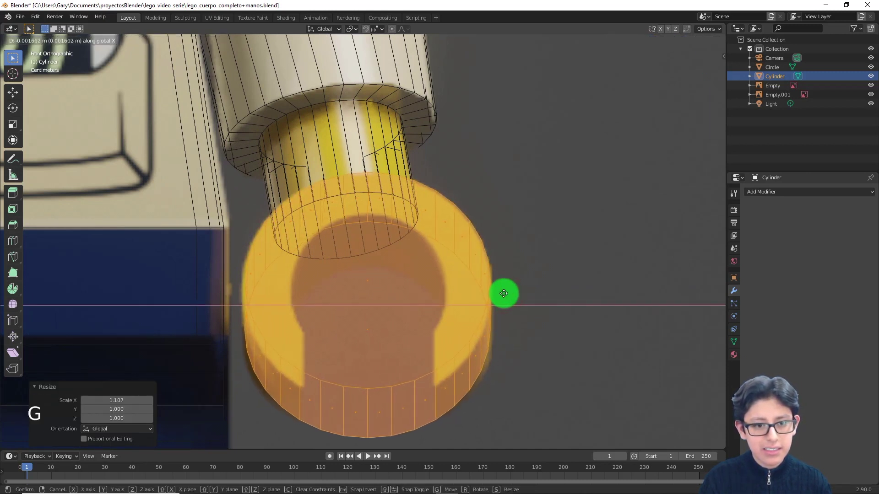
- Check the hand's fit from side and front views alternately, then leave Edit Mode
scroll("down", 3)
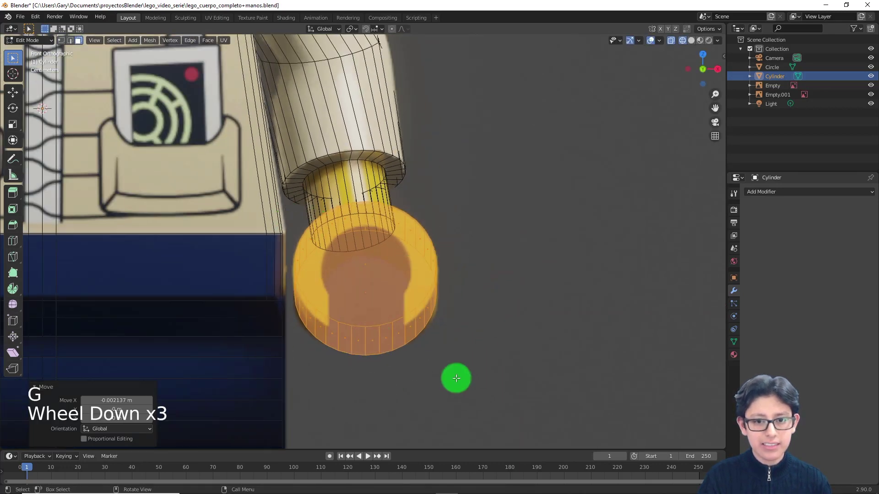
scroll("down", 3)
key("KP_3")
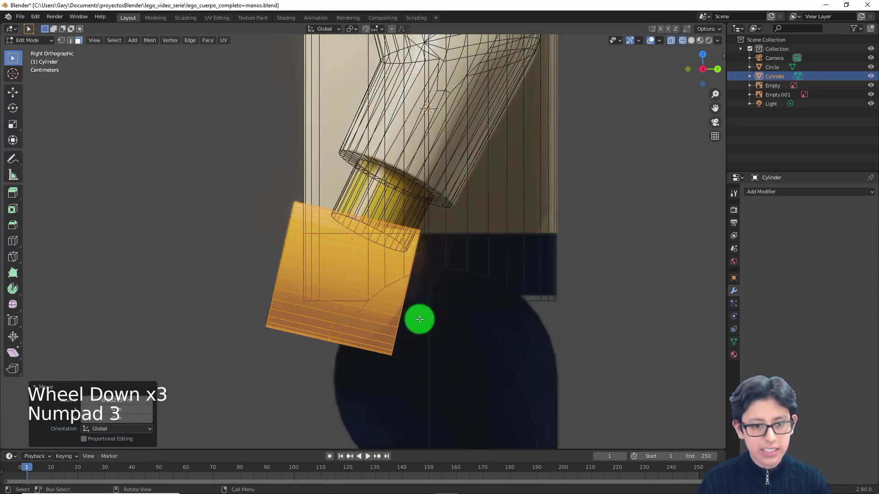
scroll("down", 3)
key("KP_1")
scroll("up", 3)
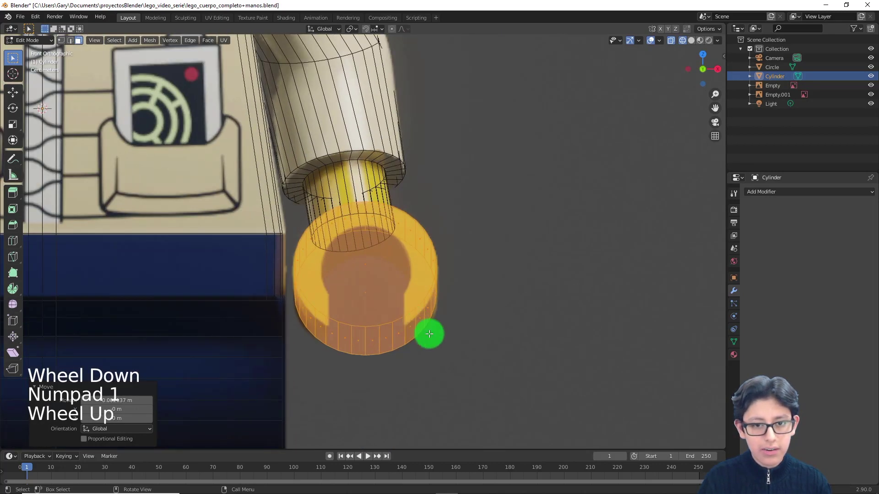
scroll("down", 3)
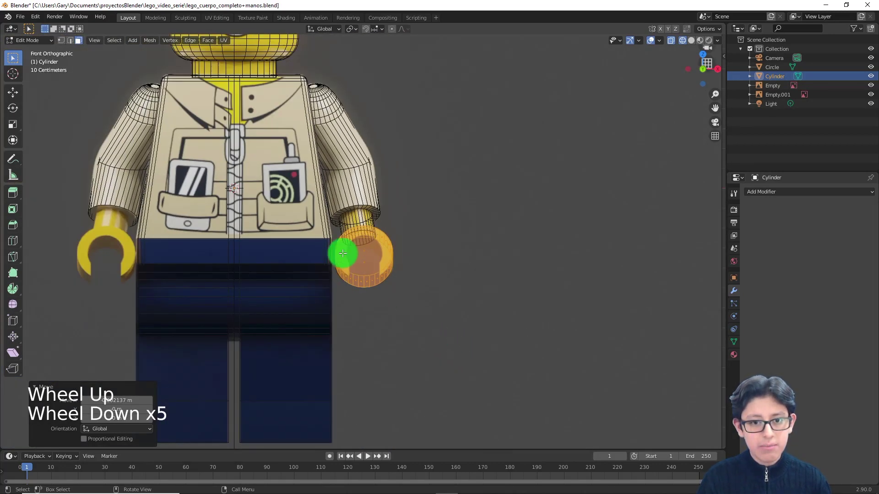
scroll("down", 3)
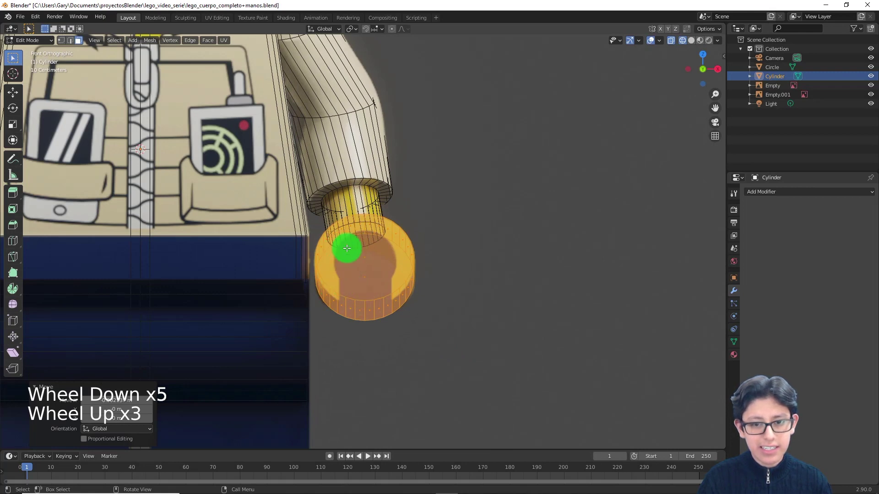
key("KP_3")
scroll("up", 3)
key("KP_1")
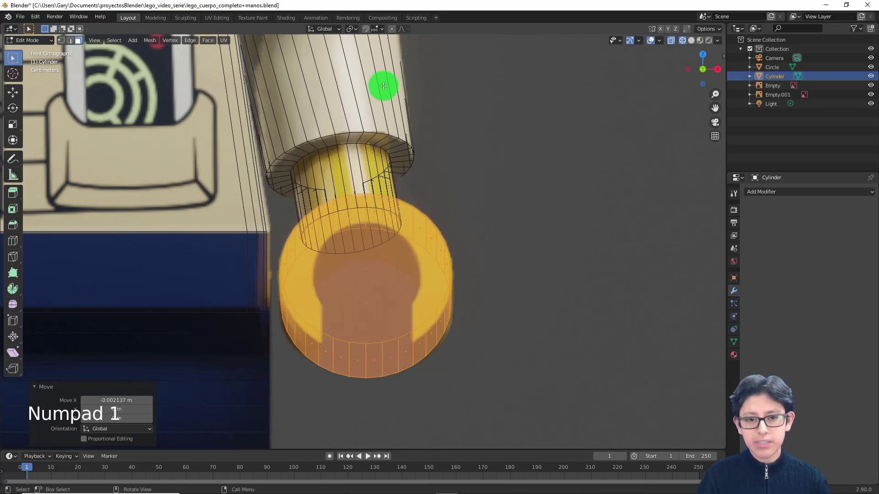
scroll("down", 3)
key("Tab")
scroll("up", 3)
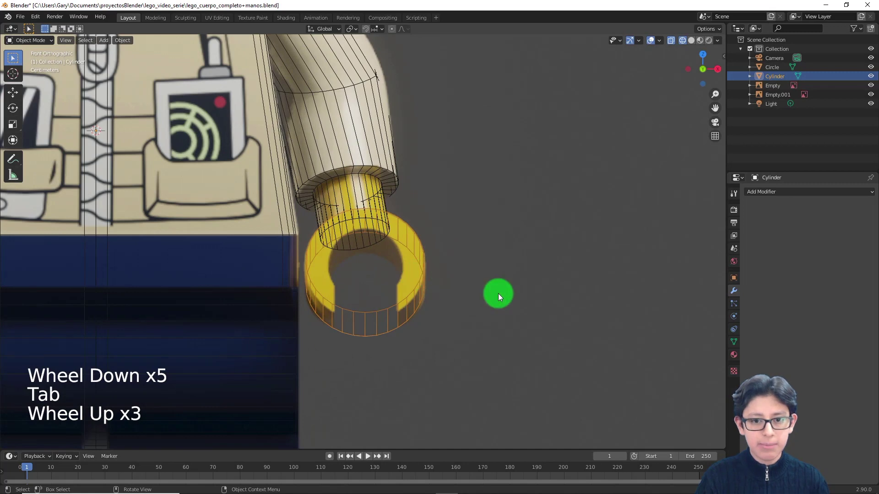
- Duplicate the C-shaped hand and shrink the copy slightly, checking it from the side
scroll("up", 3)
key("shift+d")
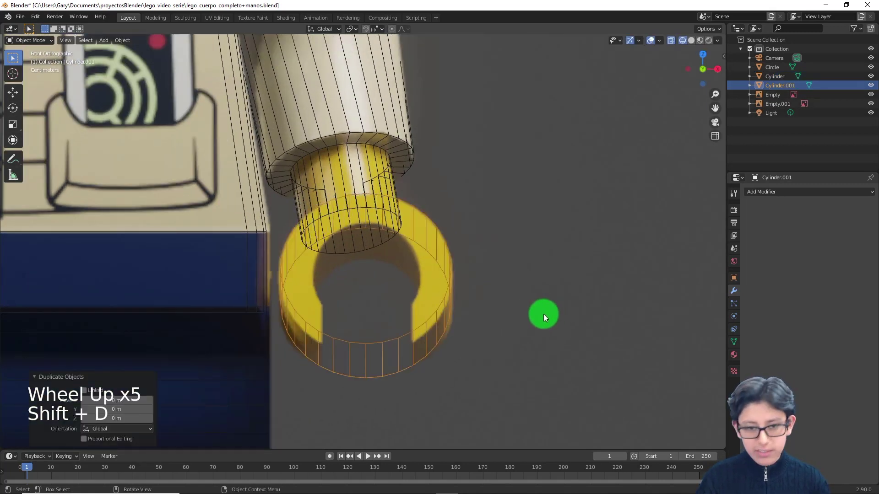
key("KP_3")
key("s")
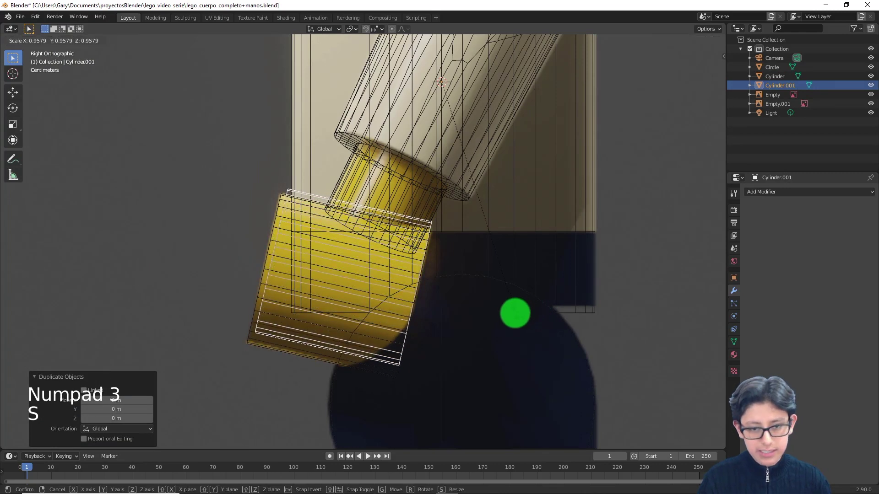
key("KP_1")
- Narrow the copy's geometry along X and push its faces inward along their normals
key("\\")
key("Tab")
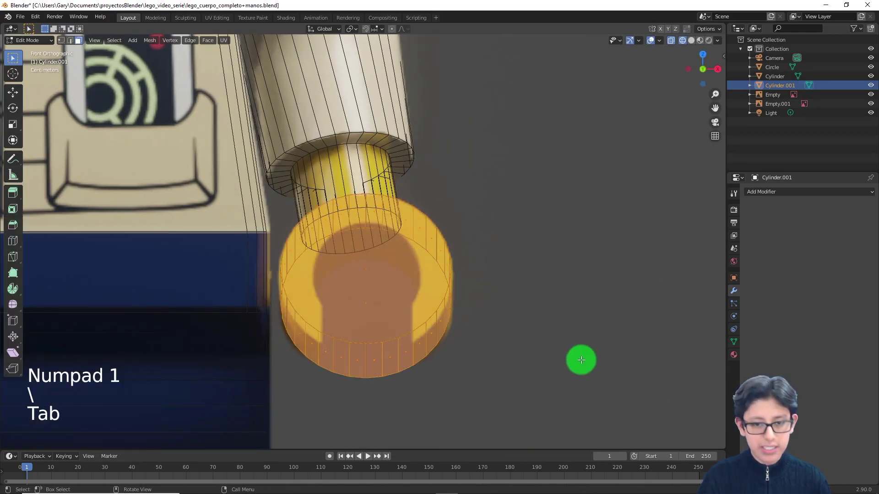
key("s")
scroll("up", 3)
key("s")
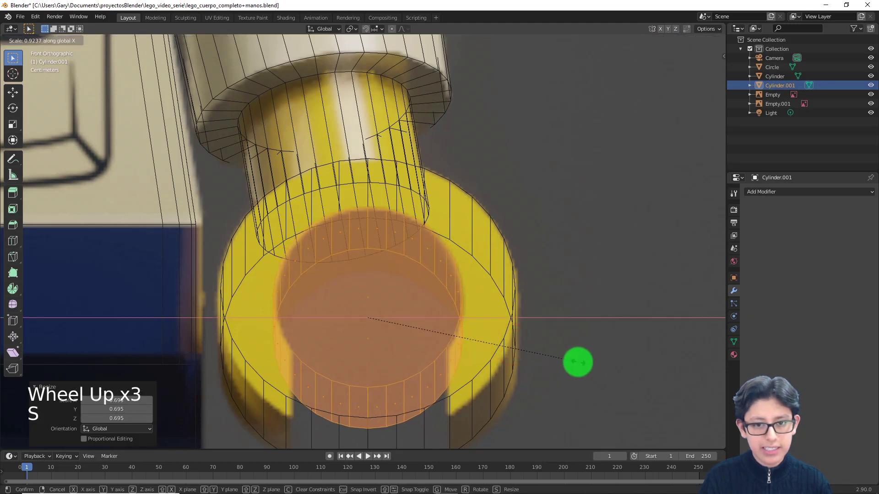
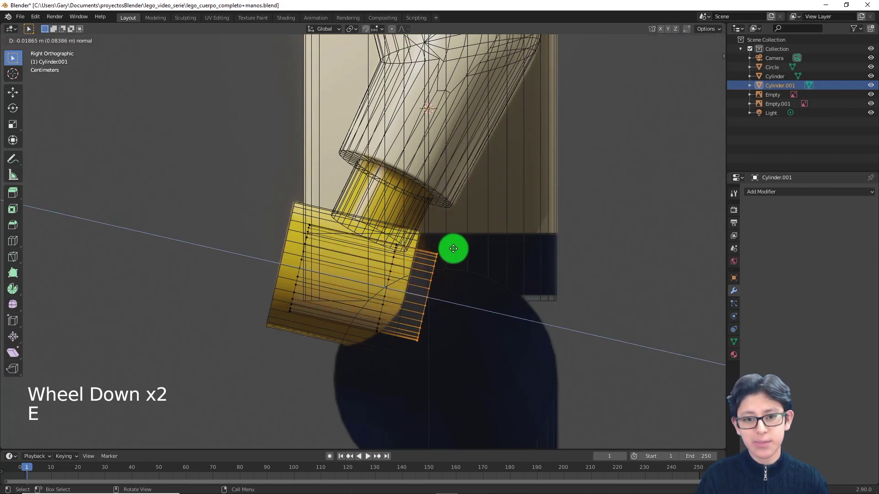
left_click(256, 227)
- Inspect the copied hand ring in solid shading from perspective and front views against the reference
key("e")
key("z")
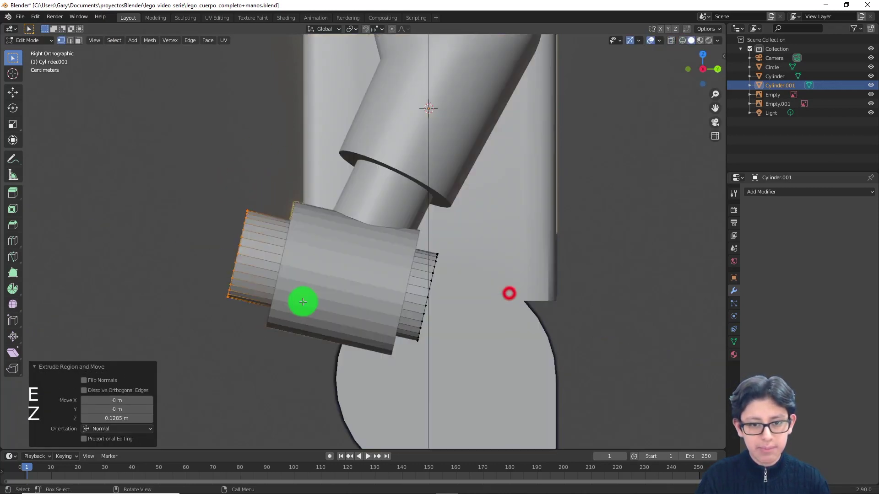
middle_click(330, 298)
scroll("down", 3)
key("Tab")
left_click(457, 327)
middle_click(482, 315)
middle_click(488, 316)
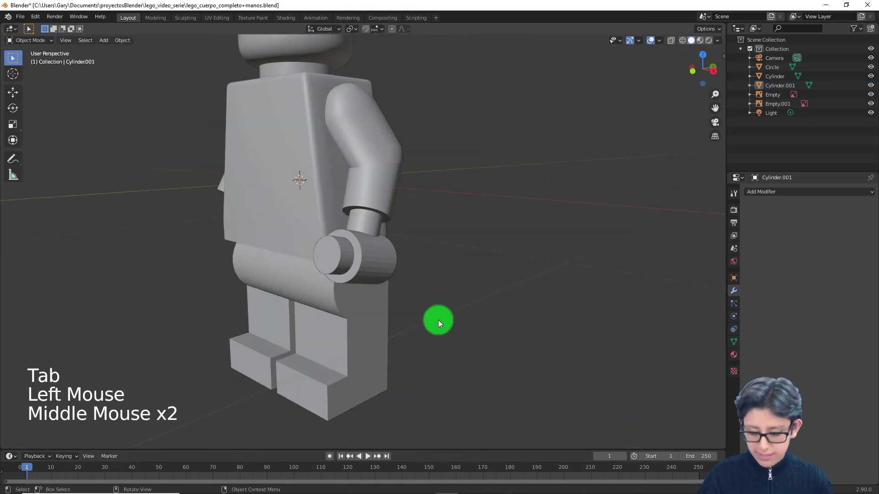
key("KP_1")
key("z")
scroll("up", 3)
left_click(394, 327)
left_click(353, 261)
left_click(375, 281)
left_click(387, 281)
left_click(388, 286)
scroll("up", 3)
- Select the ring's inner faces in Edit Mode and try moving them down, then undo the attempt
key("Tab")
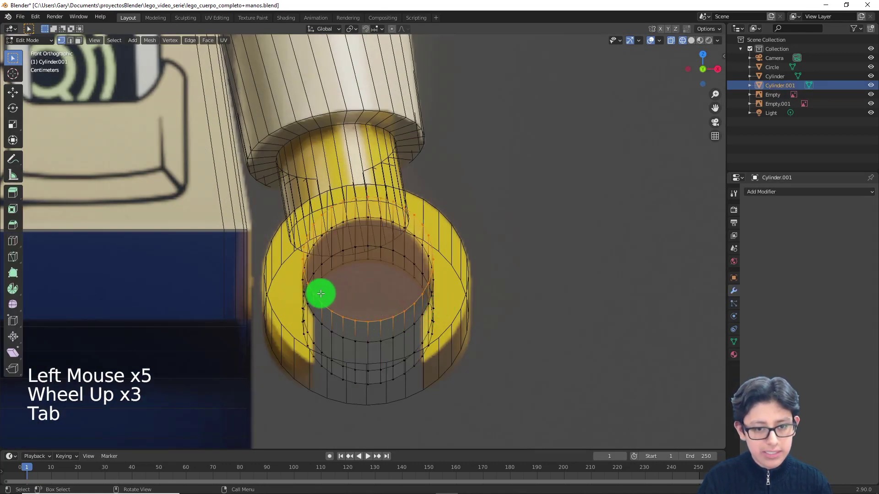
left_click(321, 294)
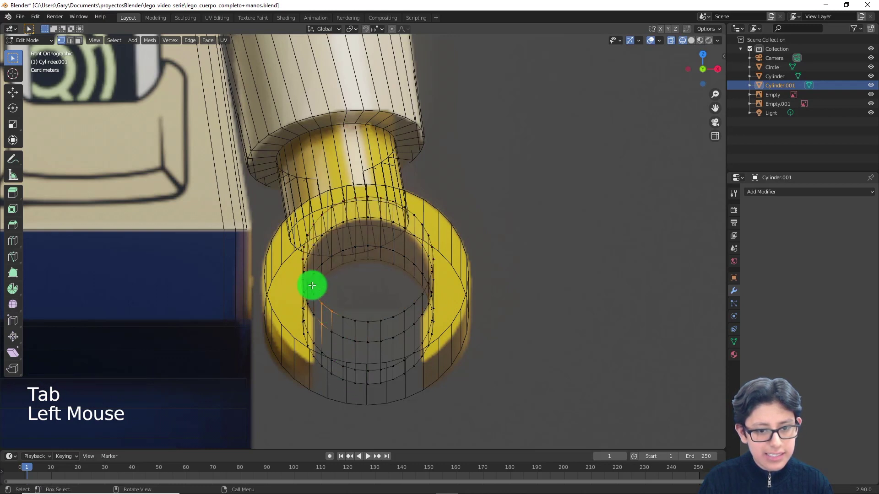
left_click(316, 293)
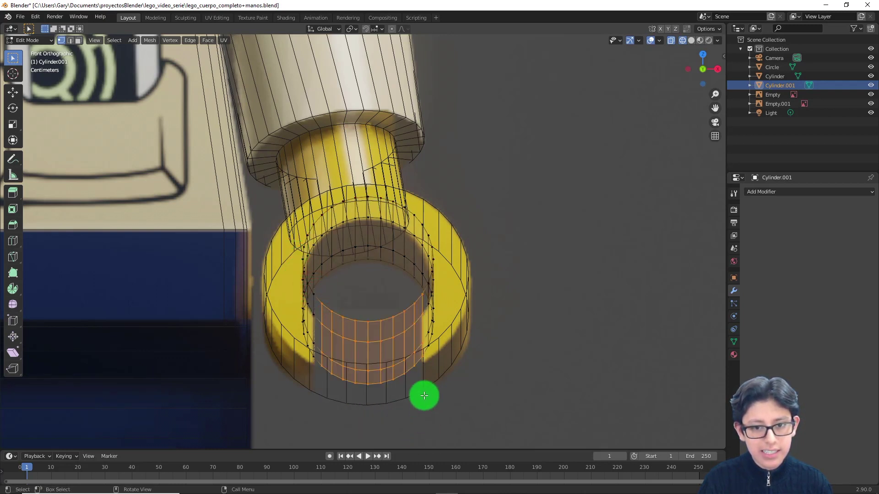
middle_click(424, 399)
middle_click(428, 408)
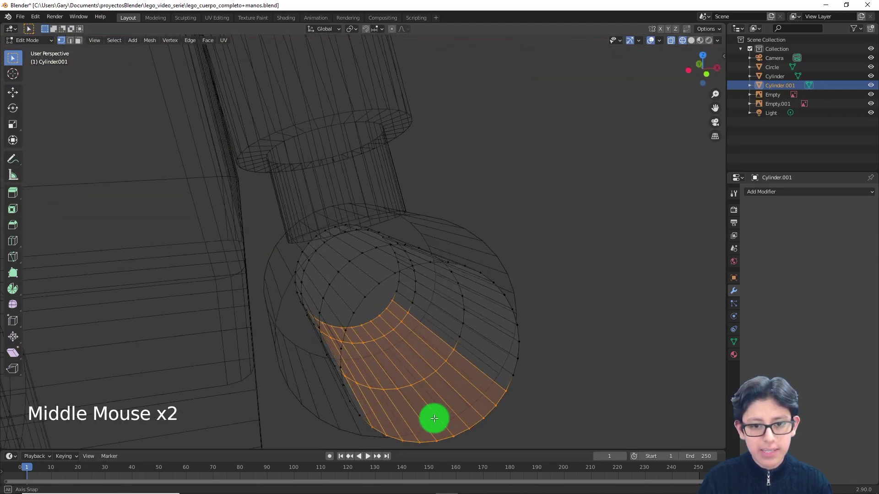
key("KP_1")
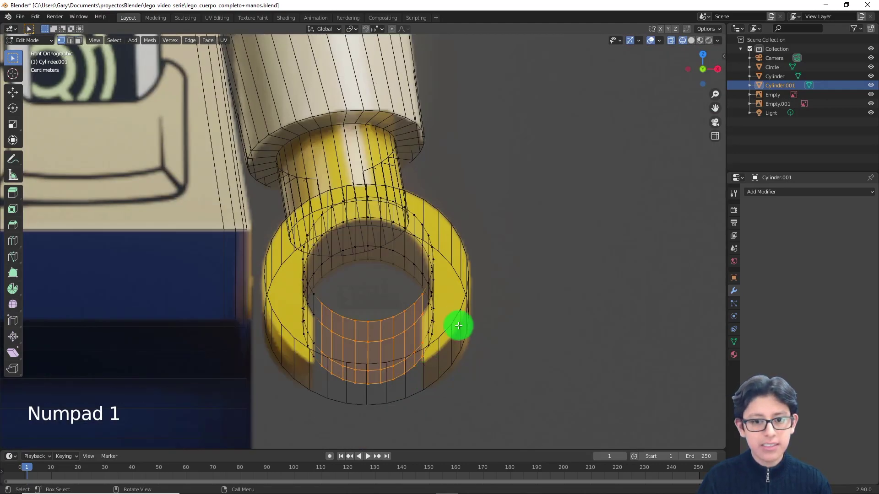
key("e")
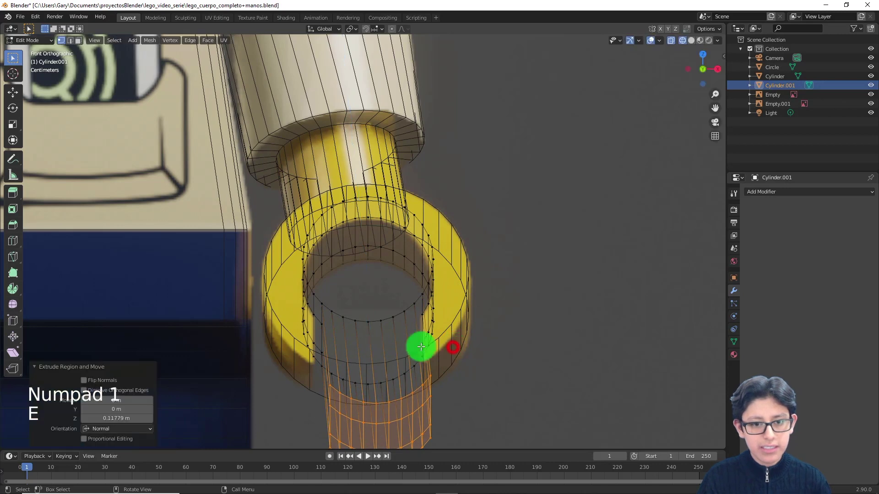
scroll("down", 3)
key("ctrl+z")
key("ctrl+z")
- Push the ring's lower vertices outward along their normals so the hand matches the reference, back in Object Mode
scroll("up", 3)
middle_click(343, 304)
scroll("up", 3)
left_click(324, 279)
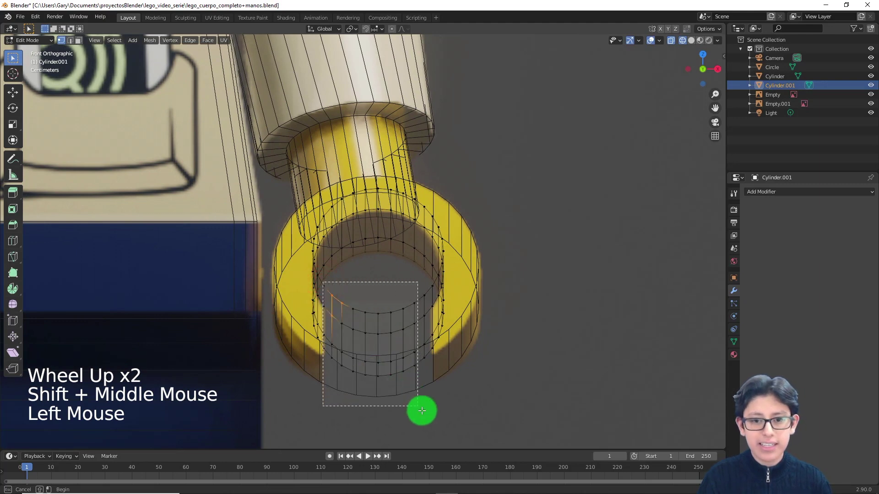
middle_click(432, 361)
key("KP_1")
key("e")
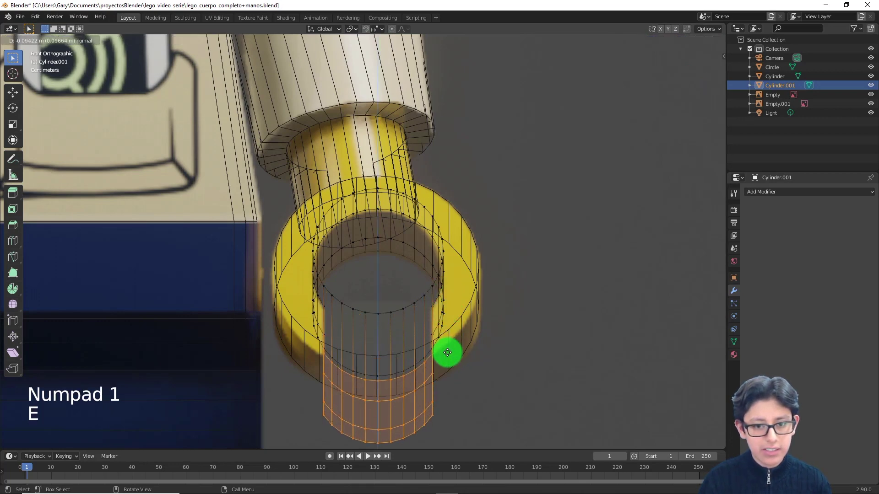
scroll("down", 3)
key("Tab")
key("z")
- Check the reshaped hand around the arm from several angles and select the minifigure body
middle_click(509, 366)
scroll("down", 3)
left_click(400, 254)
middle_click(458, 316)
scroll("up", 3)
middle_click(437, 325)
left_click(530, 277)
left_click(374, 270)
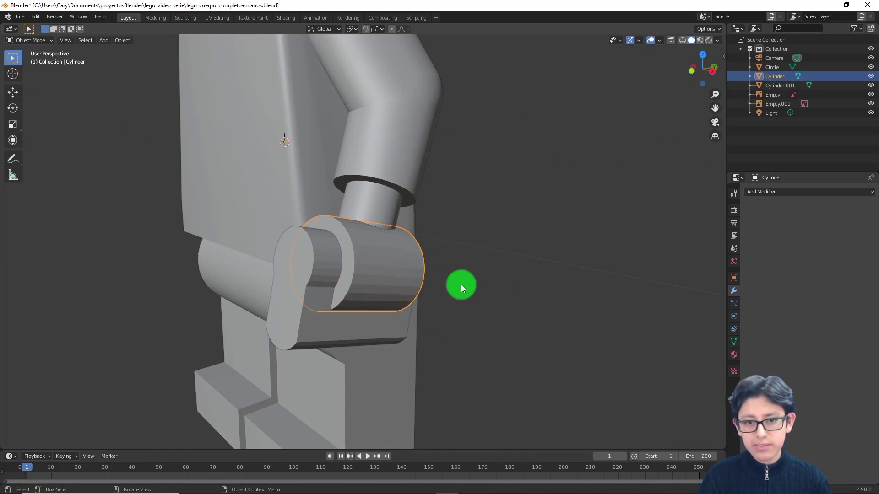
- Give the body a Boolean modifier set to Union with the Circle hand ring as its object
left_click(518, 276)
left_click(357, 258)
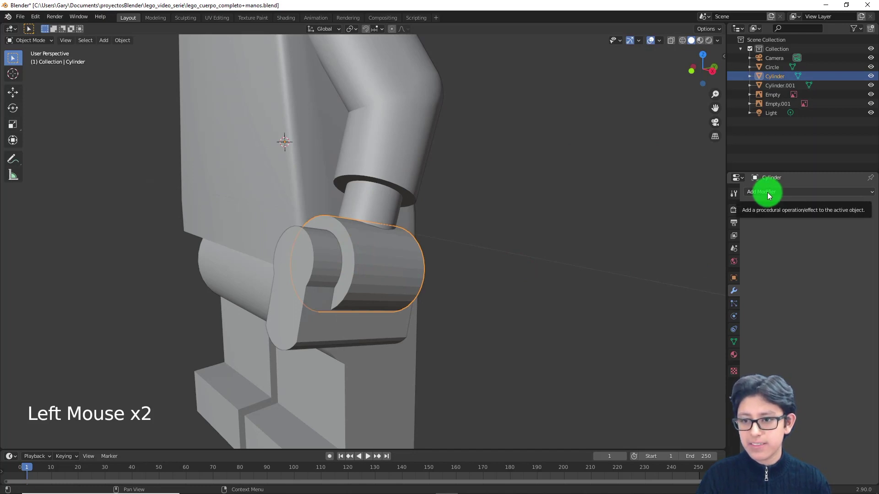
left_click(772, 194)
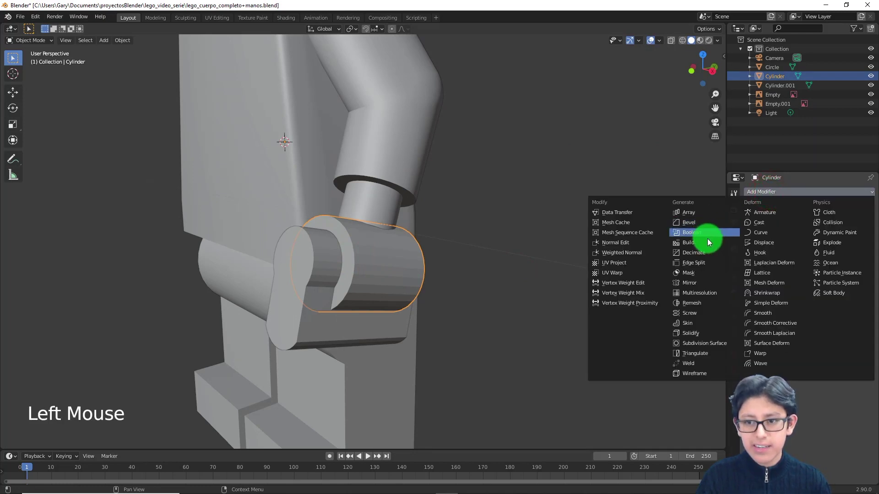
scroll("up", 3)
middle_click(630, 253)
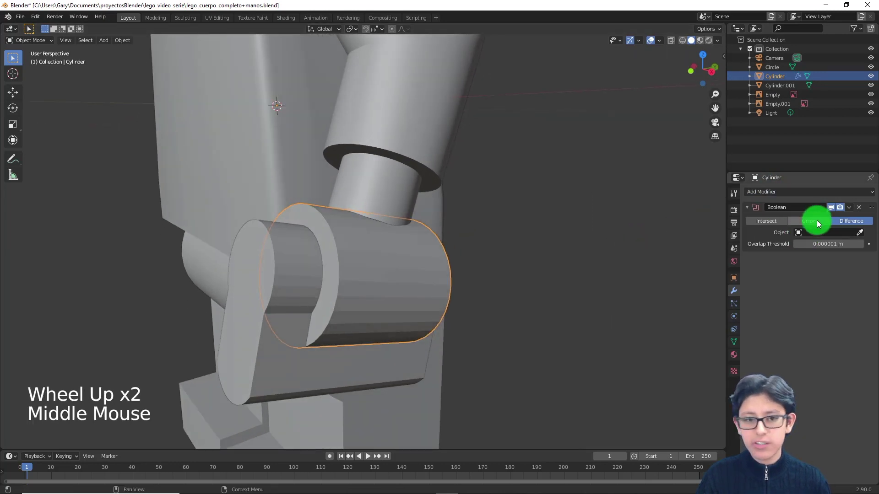
left_click(820, 223)
middle_click(502, 210)
middle_click(488, 207)
scroll("down", 3)
left_click(863, 234)
- Verify the fused hand on the whole minifigure and apply the Boolean union permanently
scroll("down", 3)
middle_click(436, 229)
middle_click(474, 270)
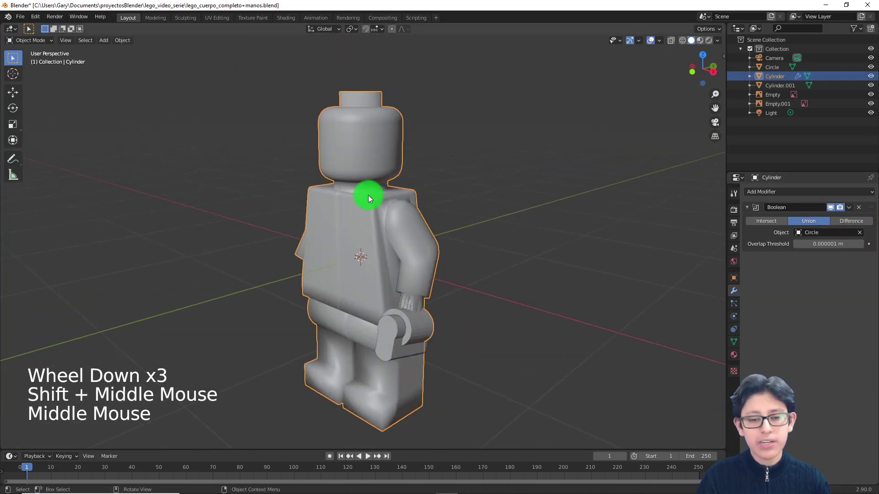
scroll("up", 3)
middle_click(461, 219)
left_click(851, 210)
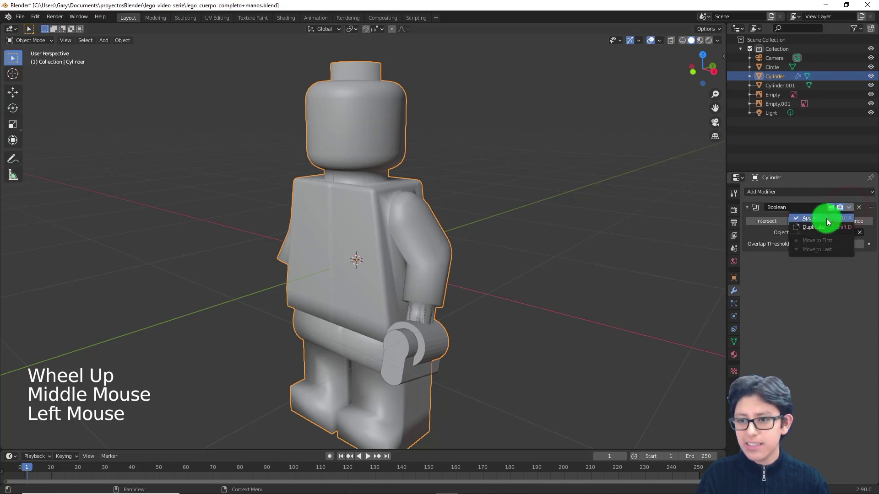
left_click(404, 189)
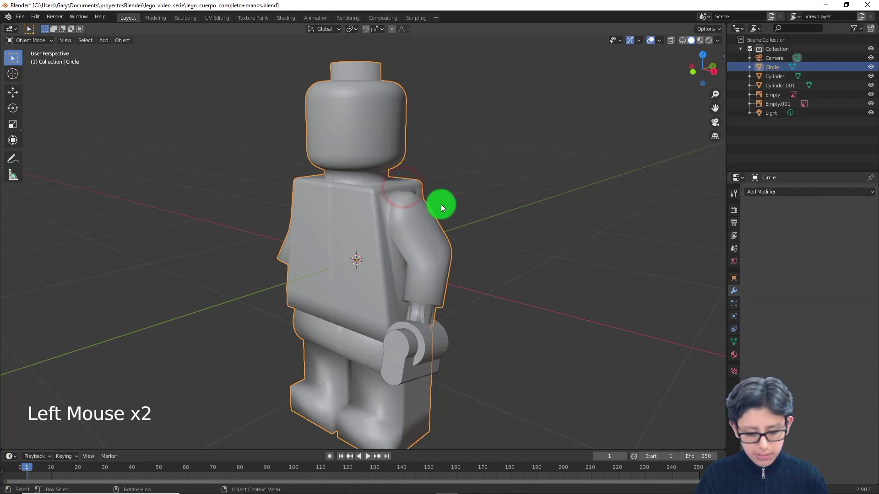
- Delete the leftover Circle object and select the minifigure body
key("g")
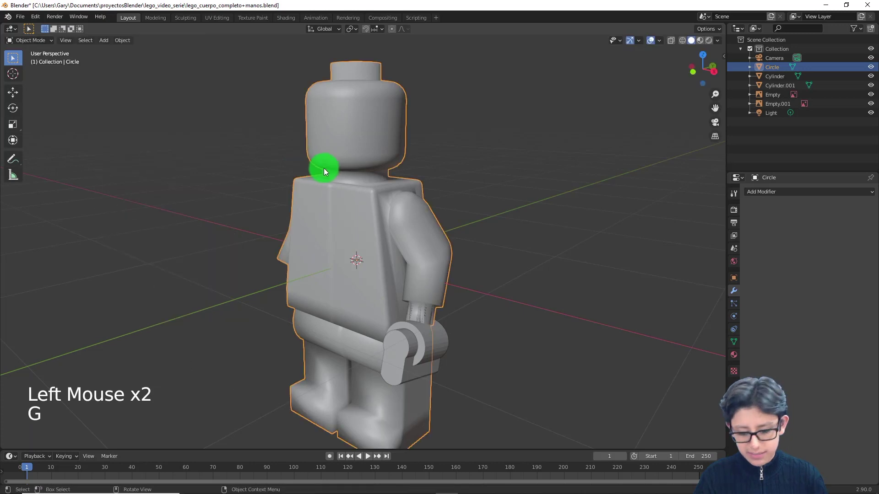
key("x")
left_click(360, 235)
middle_click(379, 236)
scroll("up", 3)
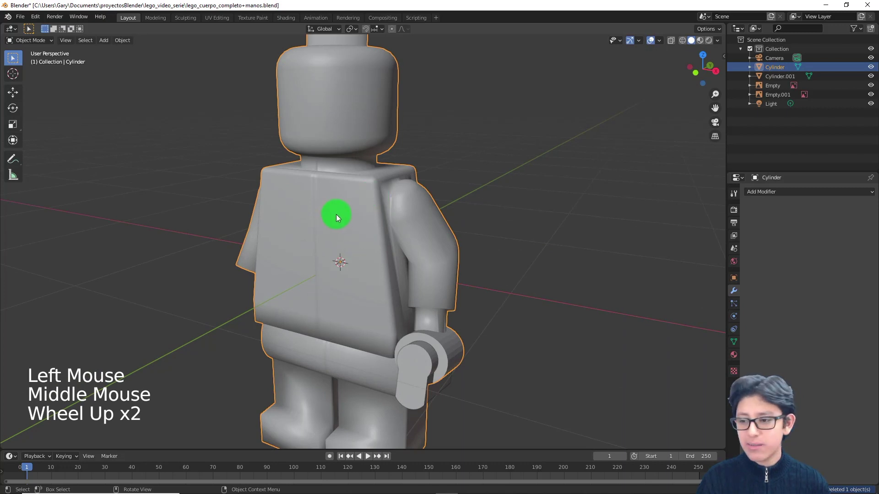
- Set the body to Shade Flat, then switch it to Shade Smooth
right_click(347, 202)
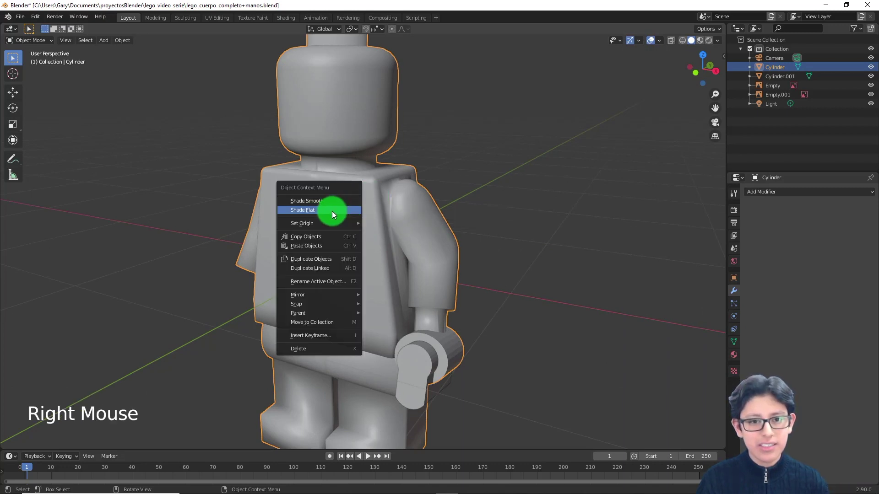
middle_click(401, 232)
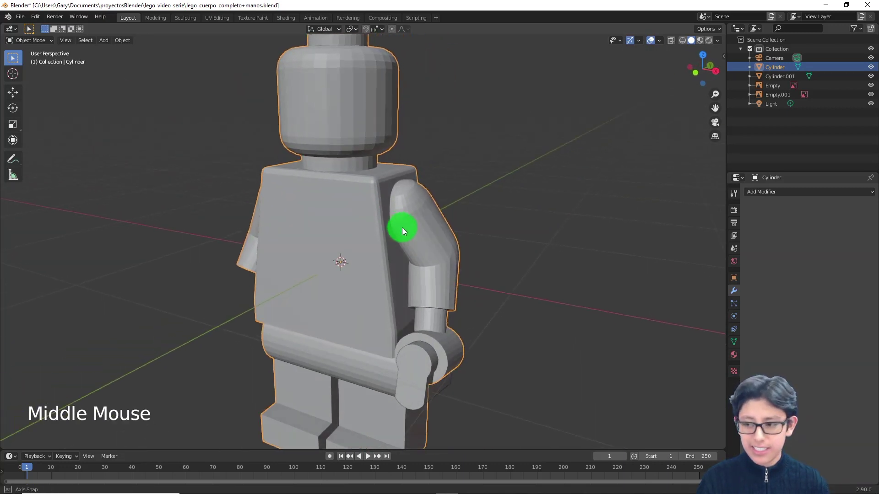
scroll("down", 3)
scroll("up", 3)
right_click(353, 214)
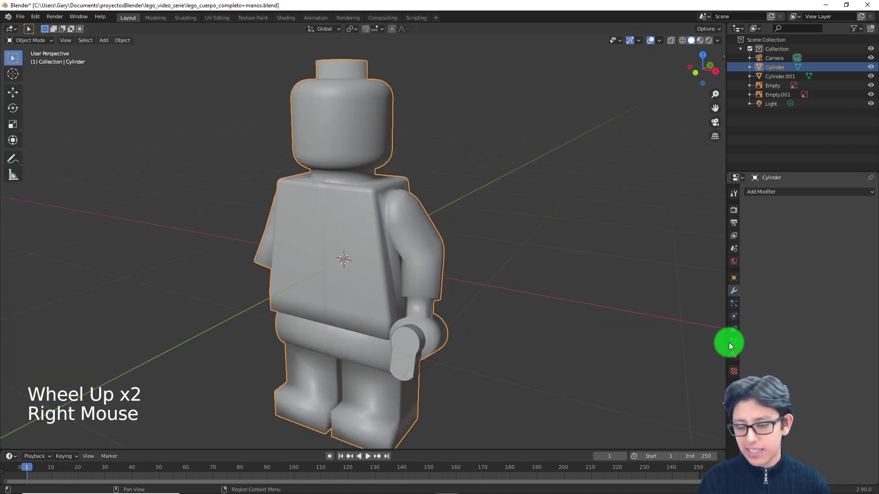
left_click(734, 343)
left_click(799, 366)
middle_click(351, 272)
scroll("down", 3)
left_click(387, 329)
scroll("up", 3)
middle_click(499, 349)
scroll("up", 3)
middle_click(481, 310)
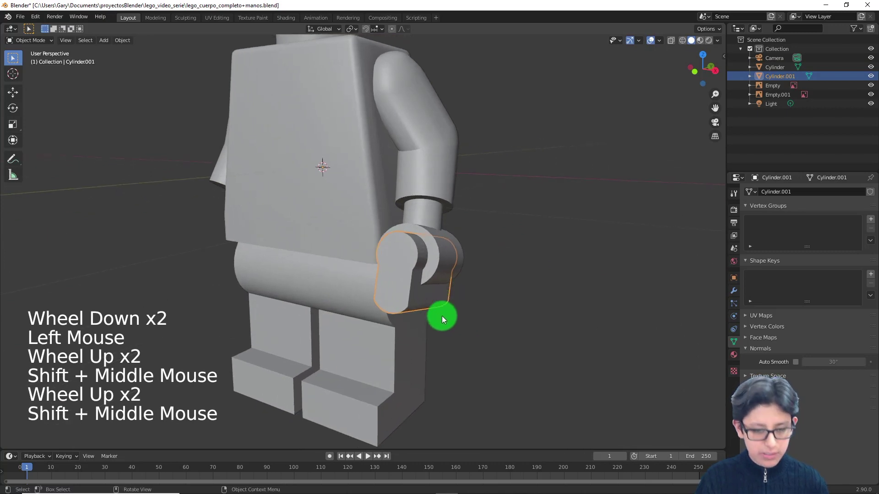
key("h")
middle_click(483, 279)
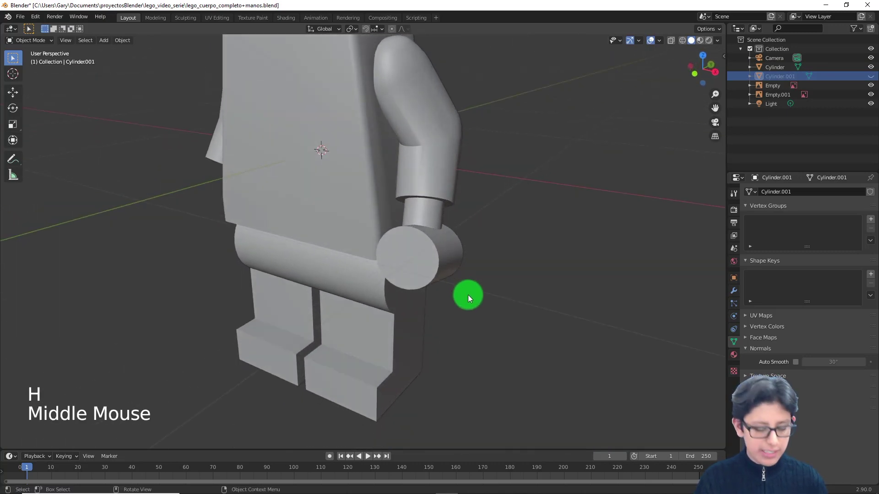
key("alt+h")
left_click(469, 296)
scroll("up", 3)
middle_click(455, 308)
middle_click(449, 318)
left_click(738, 293)
middle_click(561, 309)
middle_click(462, 365)
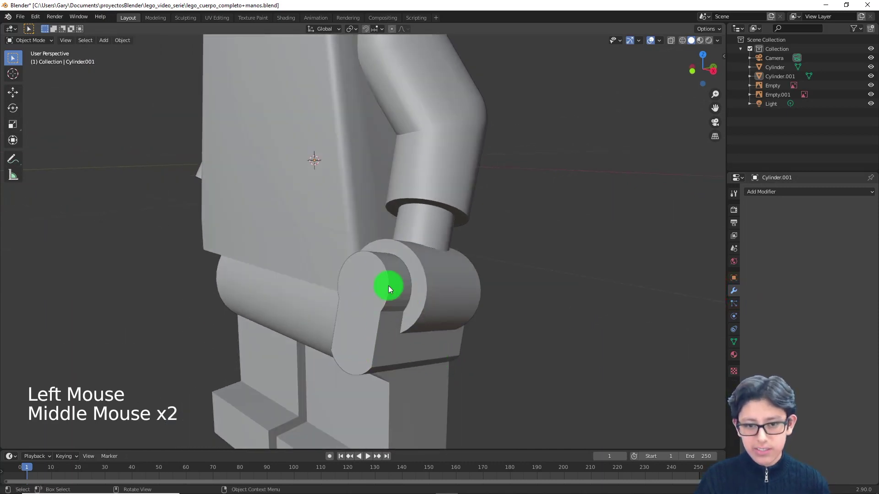
left_click(449, 280)
- Apply a Boolean Difference on the body using Cylinder.001 as the cutter to hollow out the hand
left_click(771, 191)
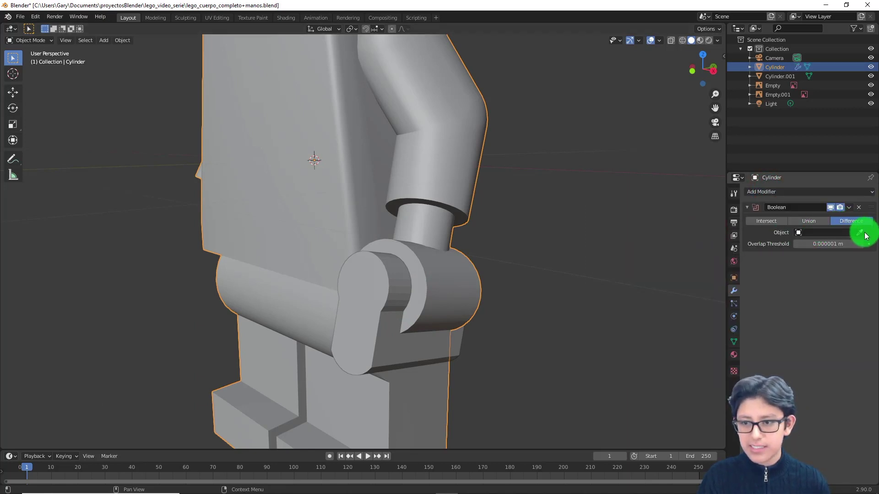
left_click(867, 234)
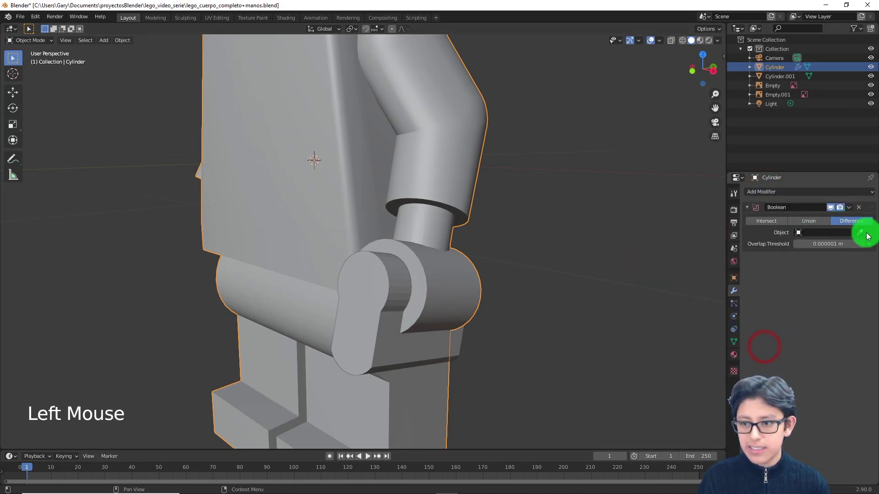
left_click(862, 234)
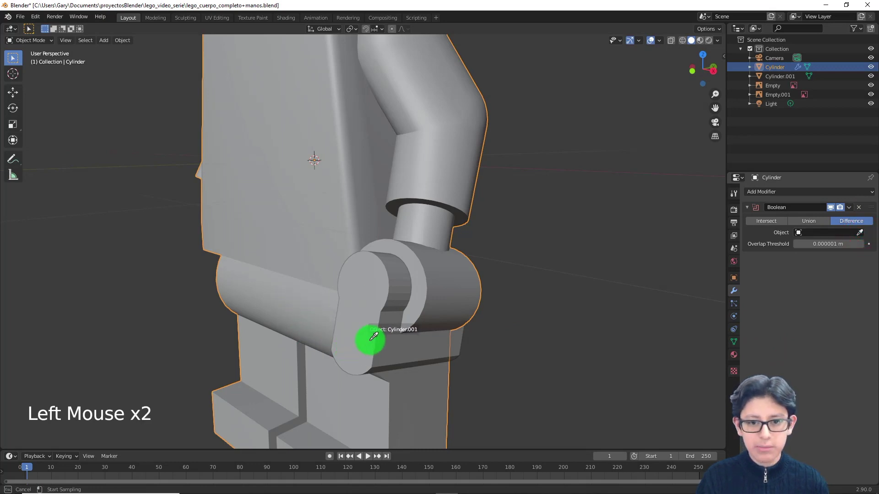
middle_click(507, 354)
left_click(852, 213)
left_click(408, 332)
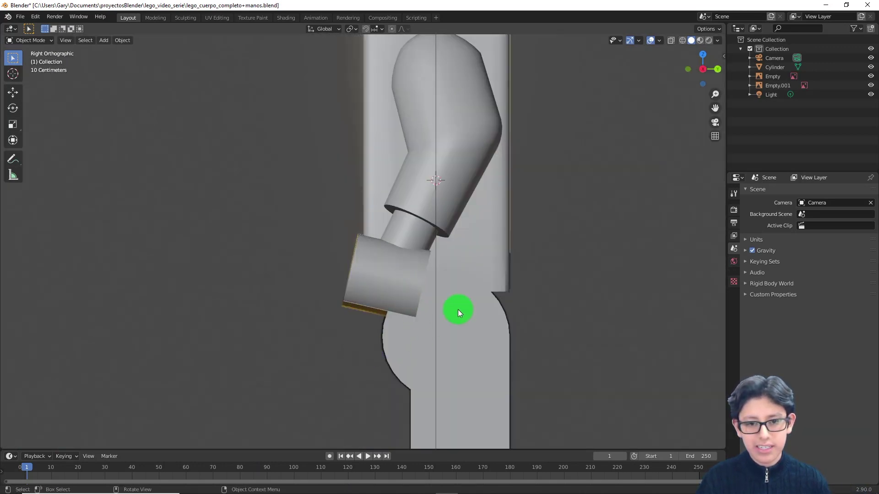
key("n")
middle_click(396, 311)
scroll("up", 3)
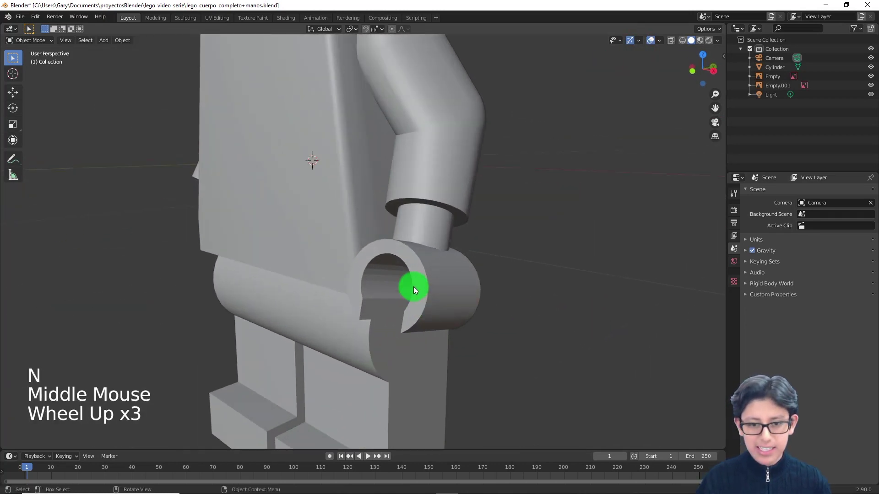
key("KP_1")
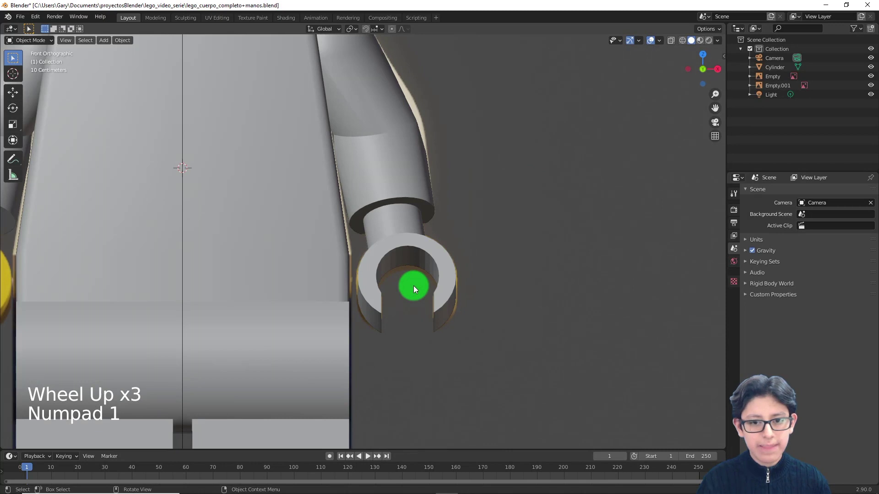
scroll("down", 3)
- Add a plane, scale it down and position it along X just below the C-shaped hand
key("shift+a")
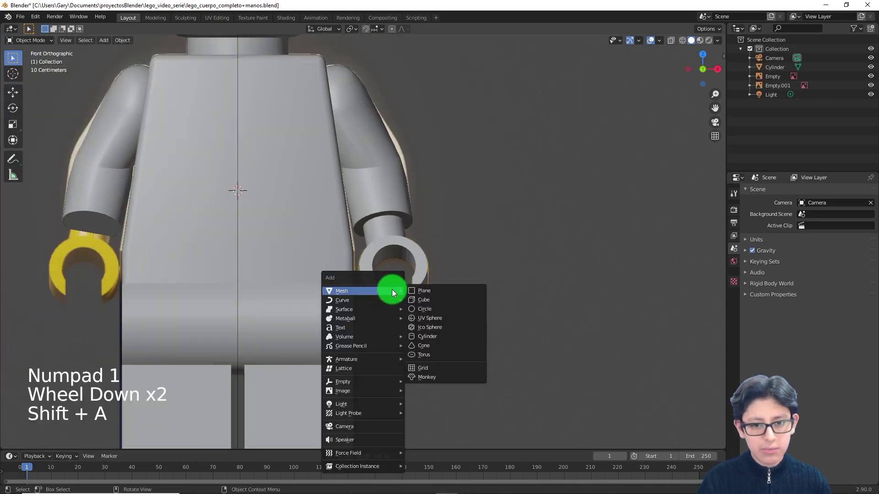
key("KP_3")
key("z")
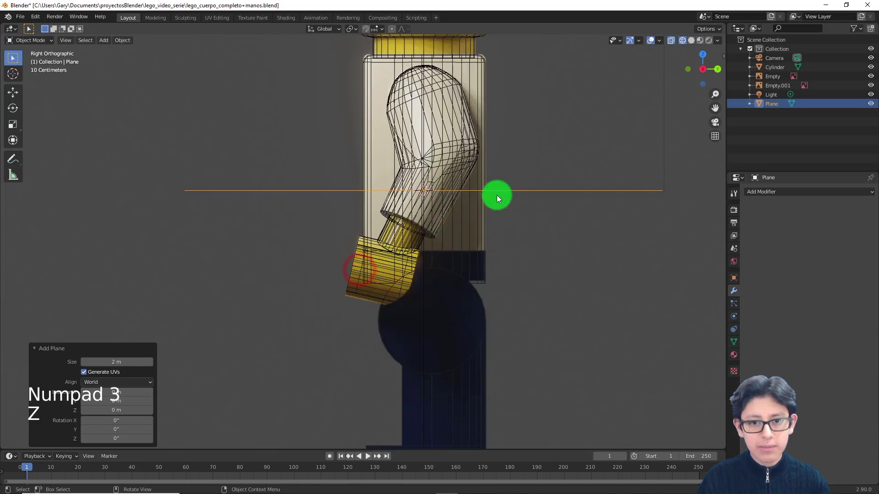
key("s")
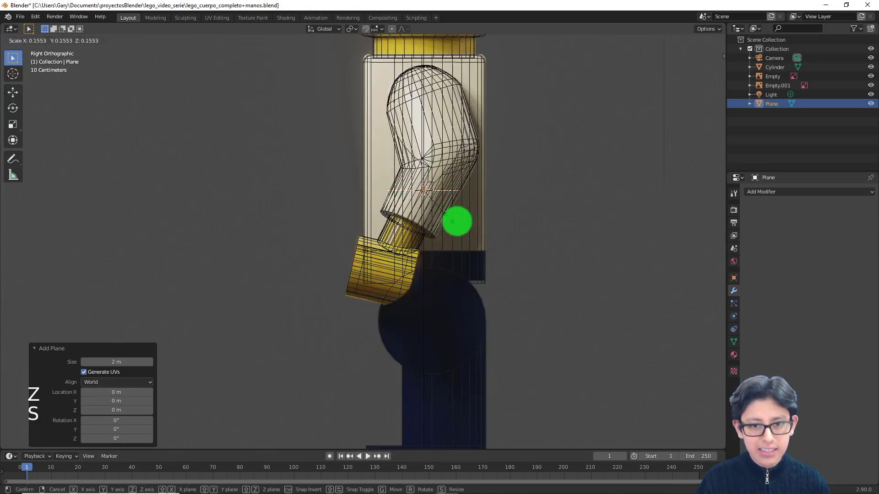
key("g")
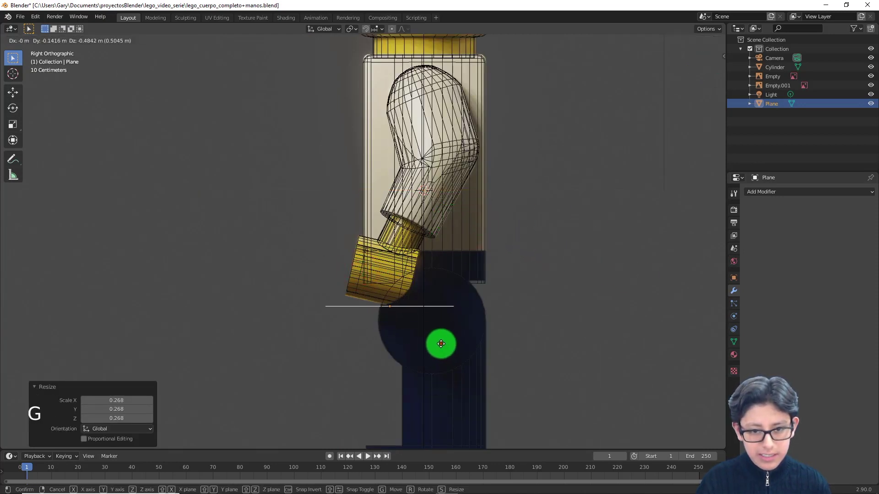
key("KP_1")
scroll("up", 3)
key("g")
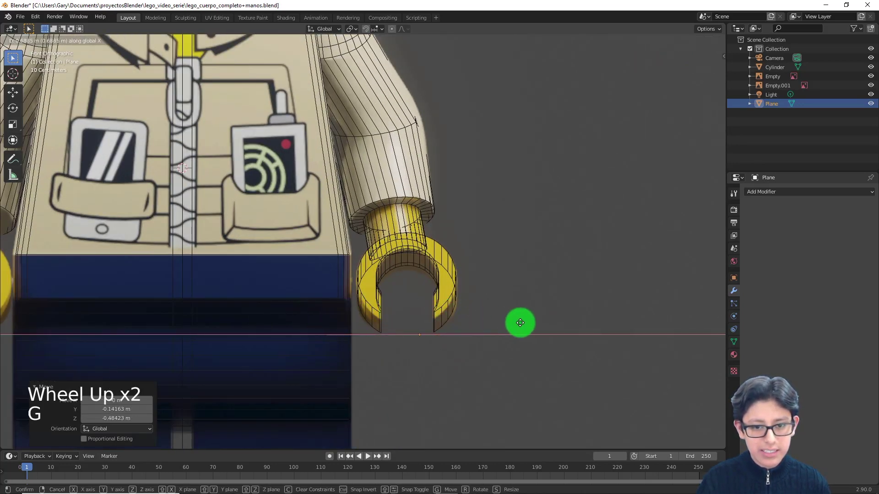
scroll("up", 3)
key("g")
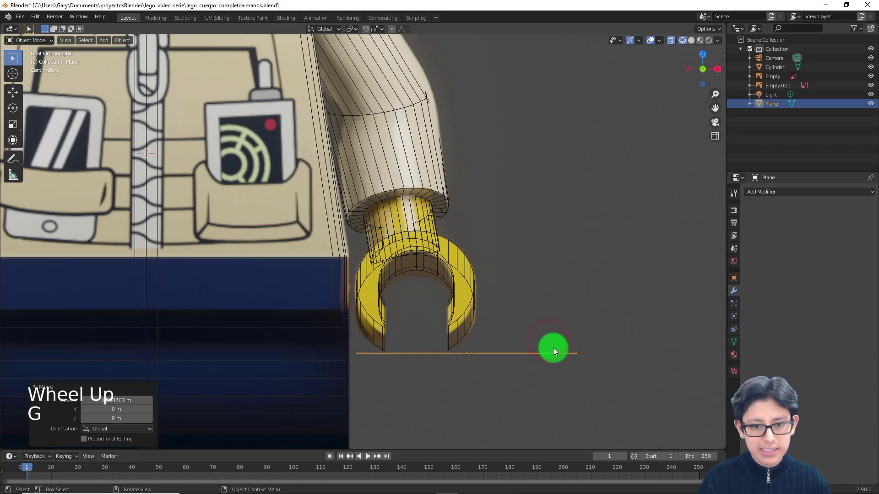
- In side-view Edit Mode, move the plane's end vertices to span the hand's bottom gap
key("KP_3")
key("Tab")
scroll("up", 3)
middle_click(587, 340)
left_click(221, 316)
left_click(259, 323)
left_click(217, 307)
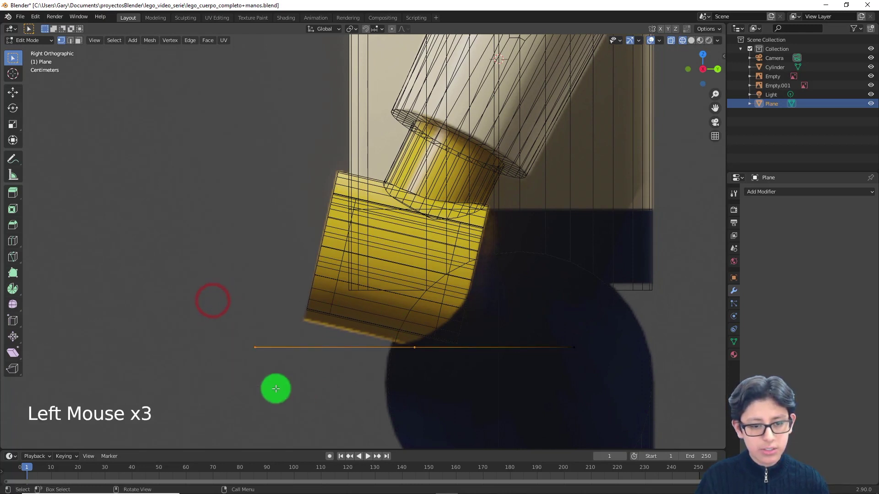
key("g")
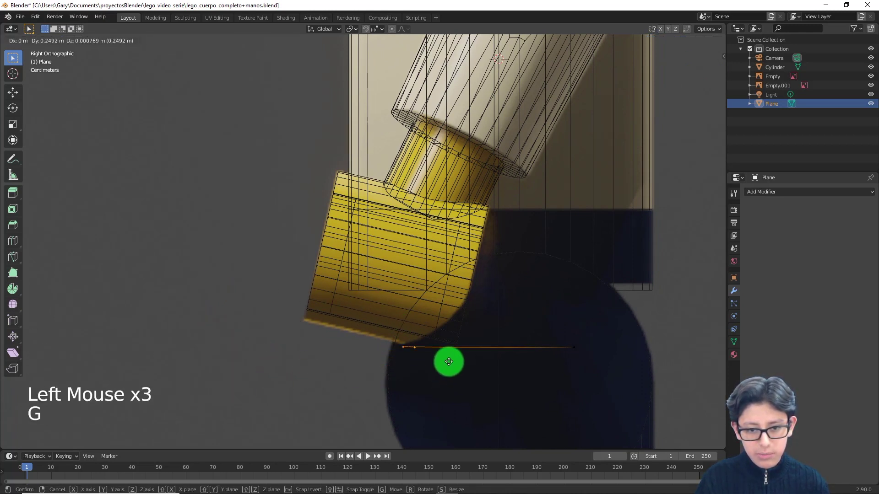
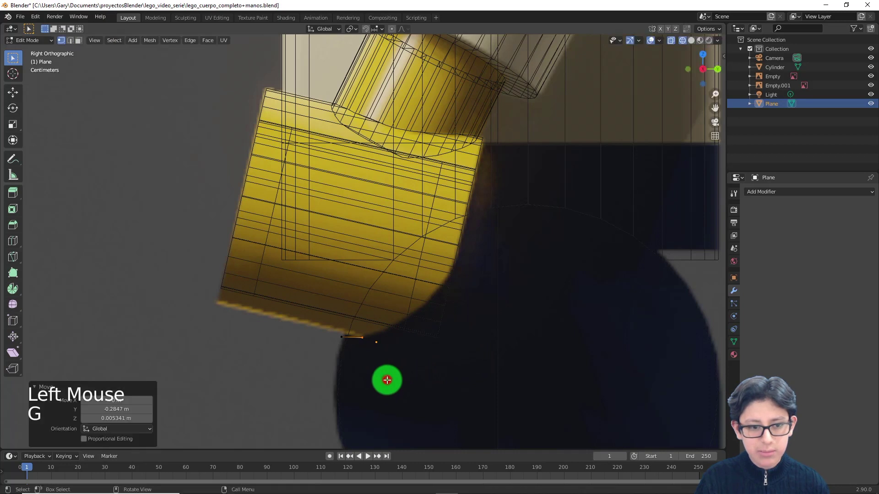
scroll("up", 3)
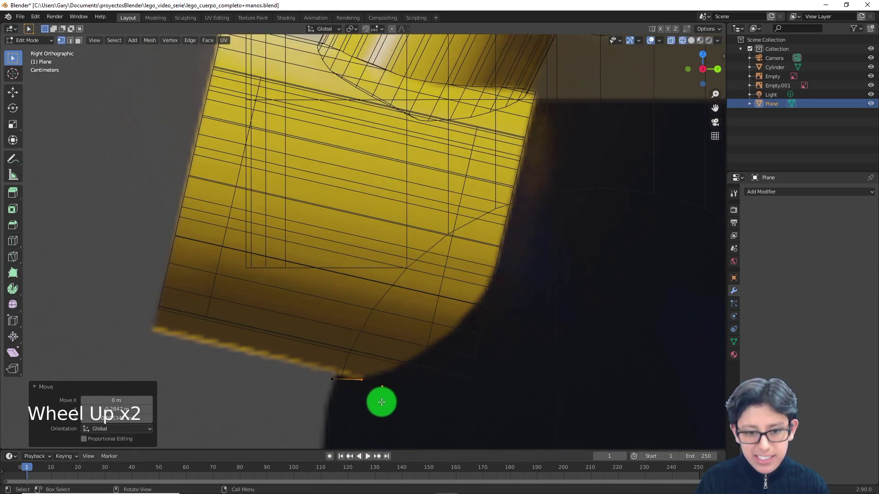
- Extrude the plane edge five times into a curved strip following the reference beneath the hand
key("e")
key("e")
key("e")
key("e")
key("e")
scroll("down", 3)
middle_click(435, 327)
scroll("down", 3)
key("z")
middle_click(386, 330)
scroll("up", 3)
key("Tab")
middle_click(429, 342)
key("KP_1")
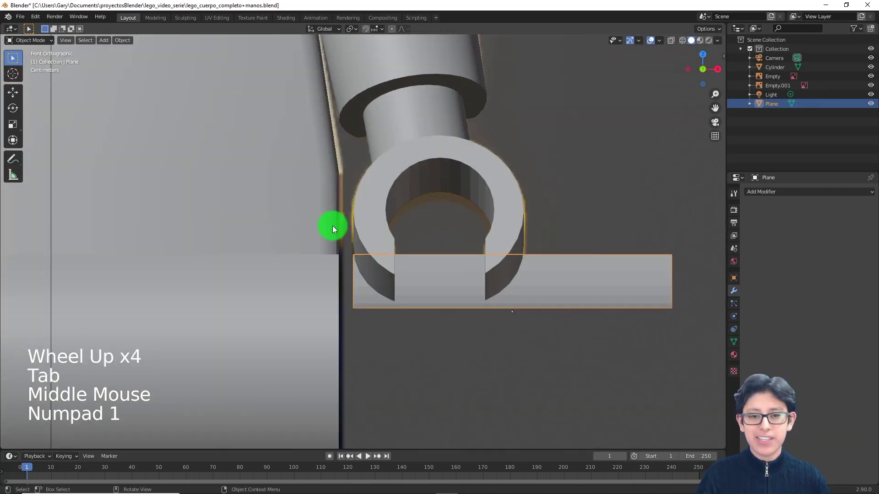
- Nudge the curved strip along X to align with the hand's opening and inspect it from all sides
key("g")
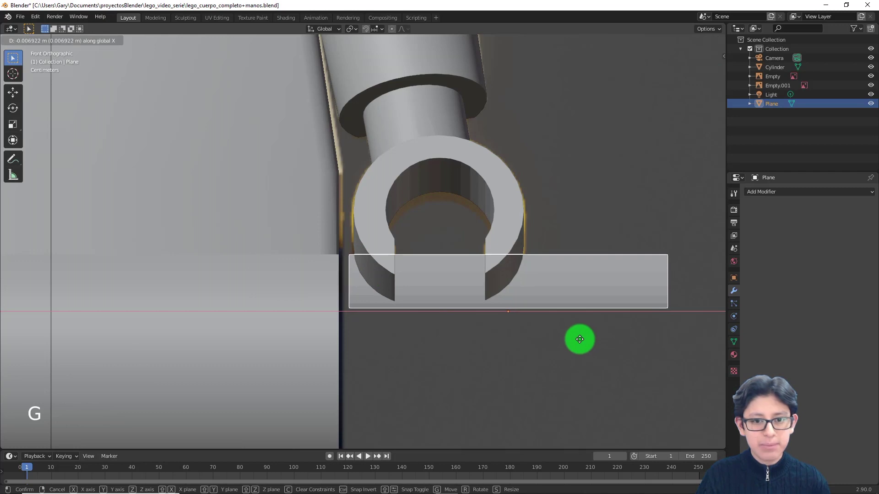
scroll("down", 3)
middle_click(352, 294)
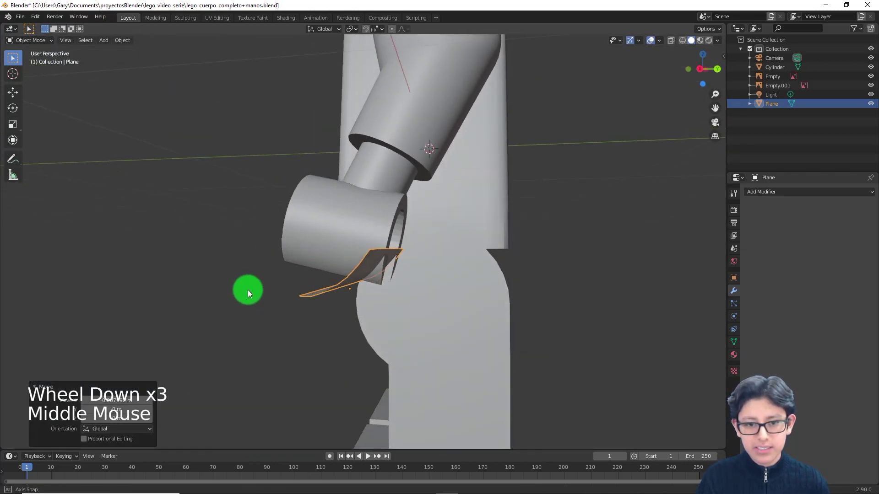
scroll("up", 3)
middle_click(430, 330)
left_click(769, 192)
middle_click(558, 293)
scroll("up", 3)
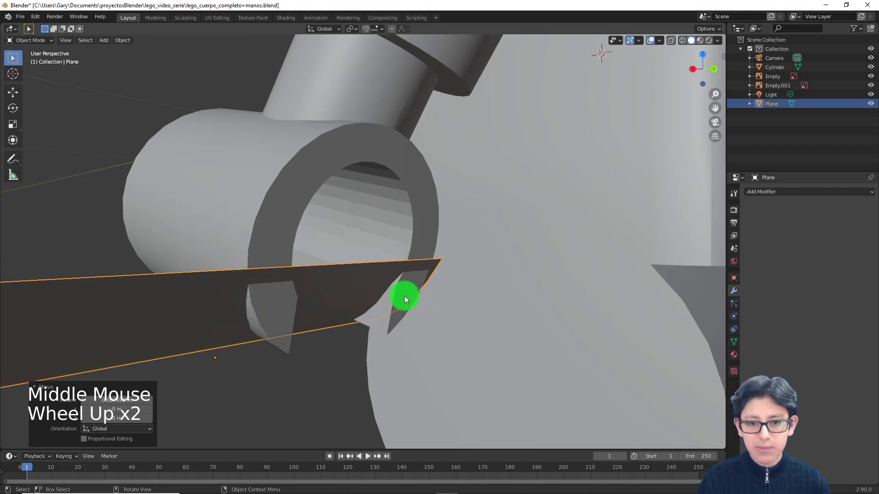
middle_click(425, 293)
scroll("down", 3)
middle_click(377, 330)
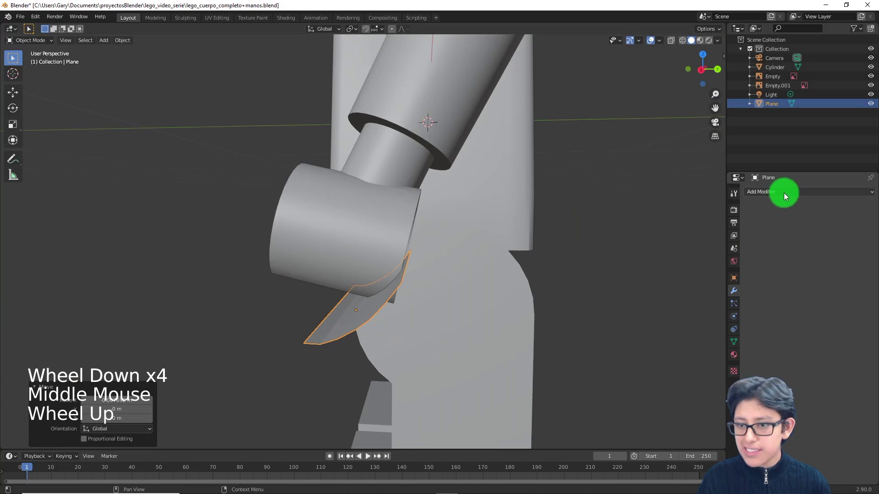
- Add a Solidify modifier to the plane and apply its scale with Ctrl+A
left_click(785, 194)
scroll("up", 3)
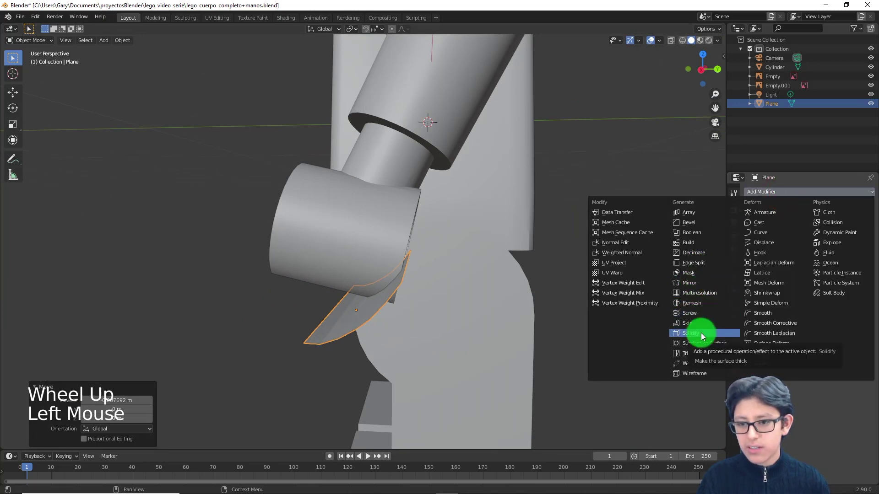
middle_click(584, 336)
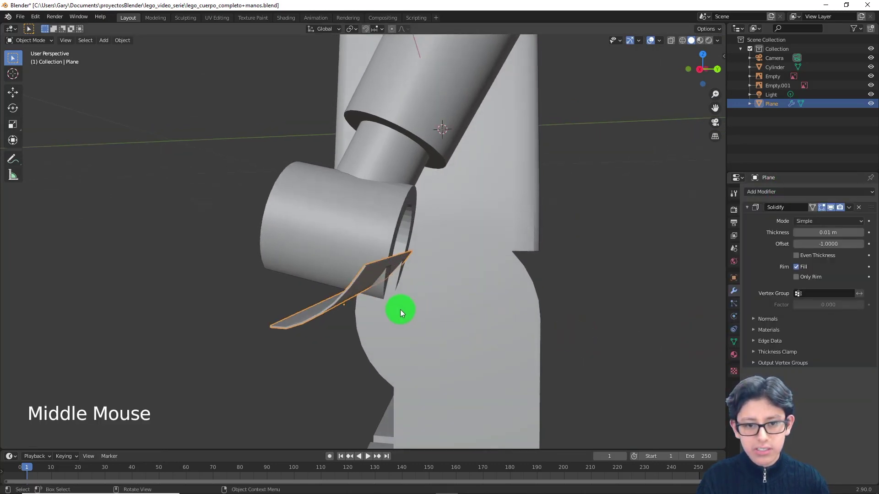
scroll("up", 3)
scroll("down", 3)
middle_click(387, 314)
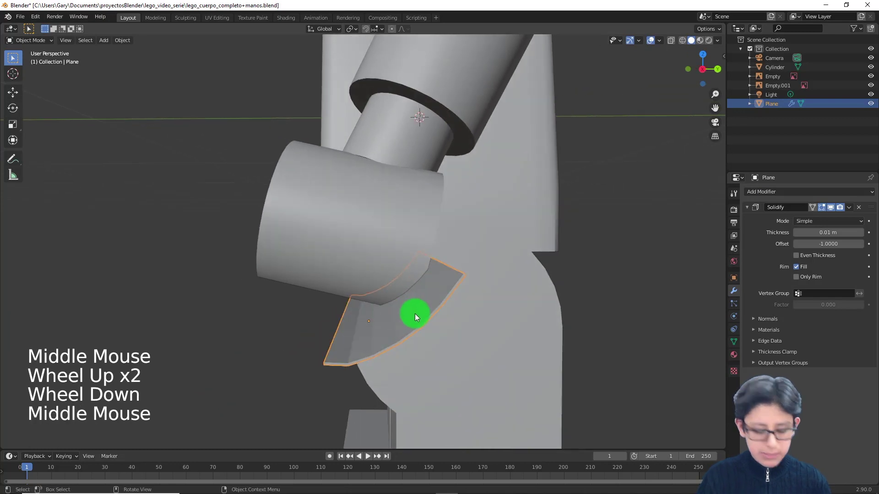
key("ctrl+a")
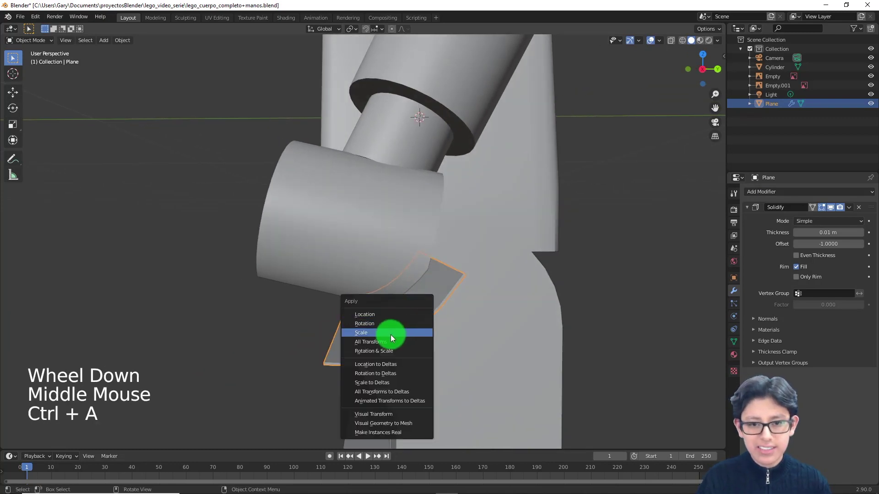
middle_click(494, 300)
- Set the Solidify thickness to 0.05 m and apply the modifier to the plane
left_click(864, 235)
left_click(864, 235)
double_click(862, 236)
middle_click(407, 344)
middle_click(385, 245)
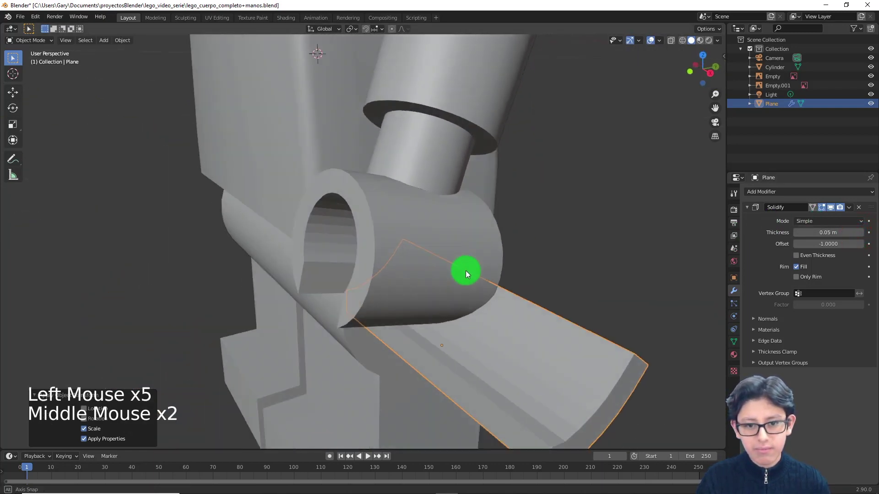
scroll("down", 3)
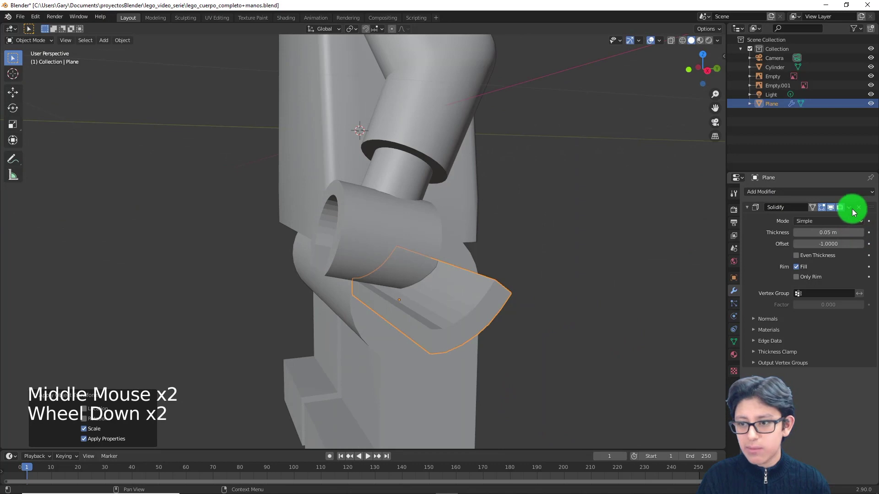
left_click(855, 211)
left_click(776, 196)
middle_click(484, 285)
left_click(862, 235)
middle_click(449, 250)
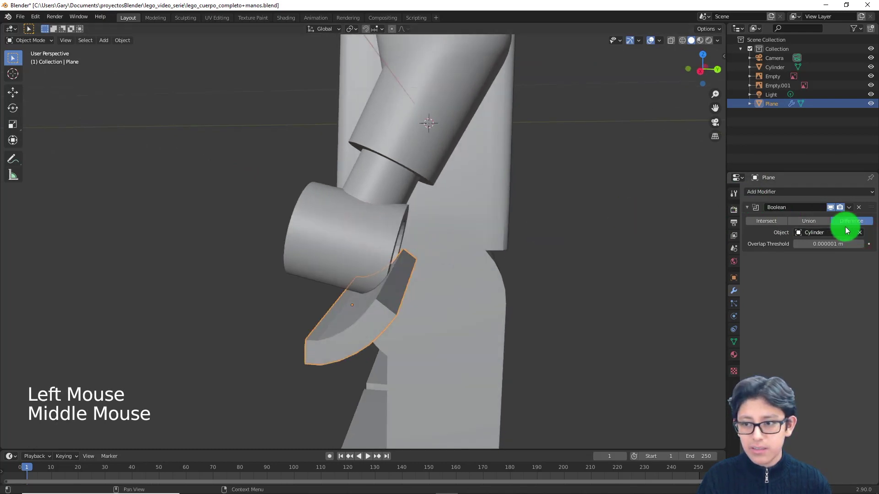
- Add a Boolean Difference to the Cylinder body with the Plane as cutter and apply it
left_click(347, 198)
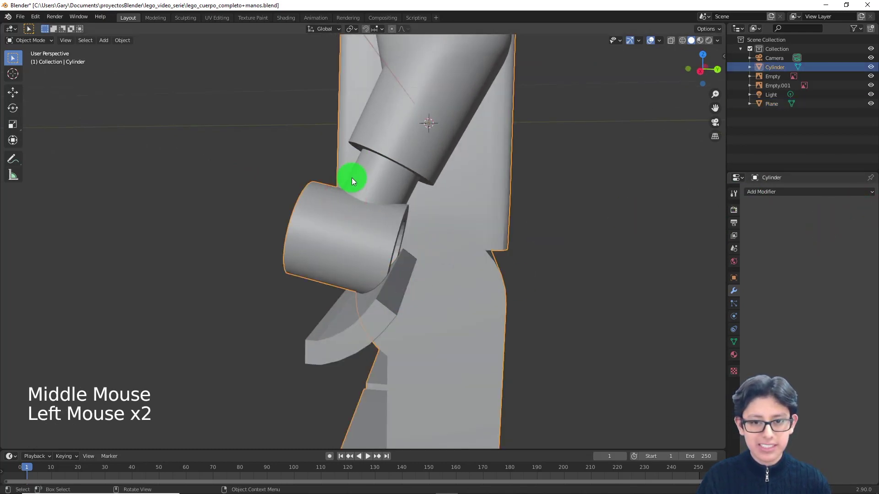
left_click(781, 195)
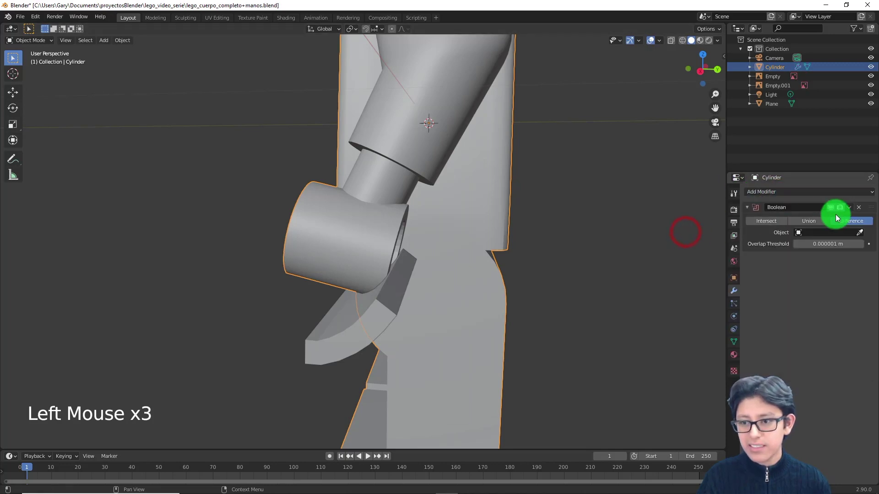
left_click(860, 232)
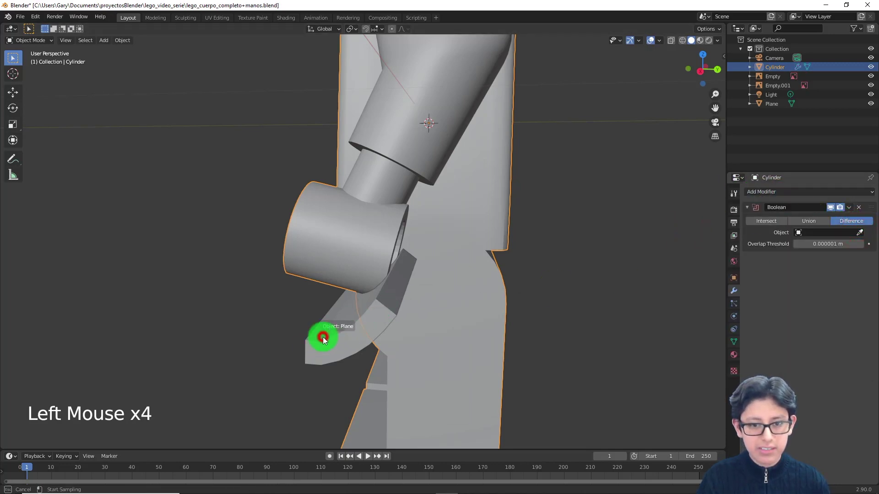
middle_click(453, 331)
left_click(851, 209)
left_click(295, 334)
- Delete the leftover plane and inspect the slot cut into the C-shaped hand
middle_click(333, 345)
key("x")
middle_click(385, 334)
scroll("up", 3)
middle_click(337, 257)
scroll("down", 3)
middle_click(307, 309)
middle_click(343, 296)
scroll("down", 3)
middle_click(373, 254)
scroll("up", 3)
middle_click(393, 275)
middle_click(320, 283)
scroll("up", 3)
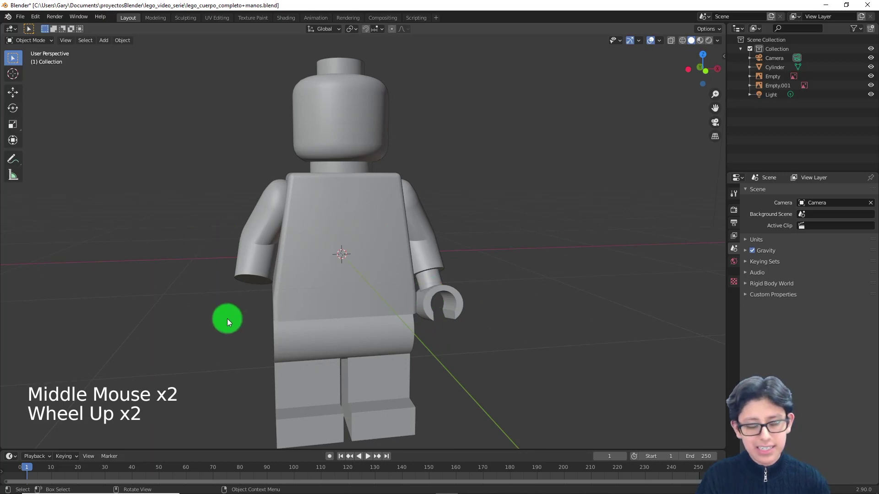
left_click(421, 248)
key("Tab")
scroll("down", 3)
left_click(443, 290)
scroll("up", 3)
middle_click(427, 290)
key("a")
middle_click(414, 291)
left_click(150, 42)
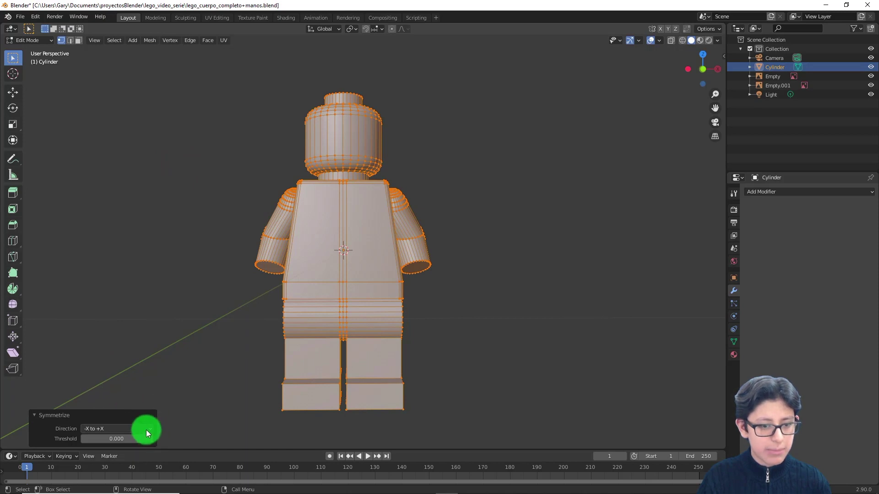
left_click(134, 431)
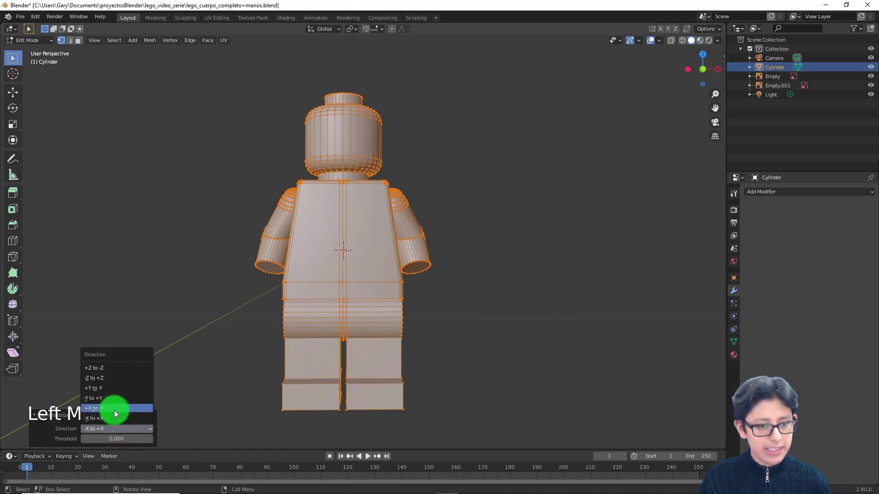
middle_click(410, 290)
key("Tab")
scroll("down", 3)
left_click(448, 315)
scroll("up", 3)
middle_click(446, 315)
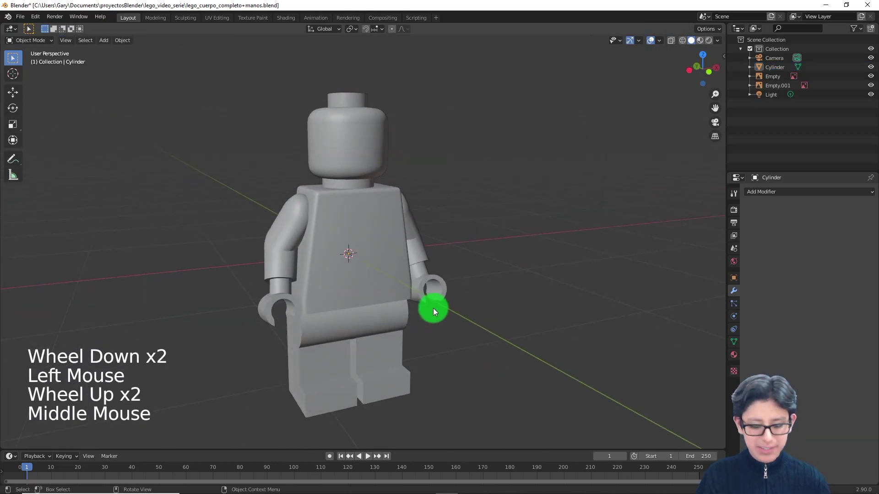